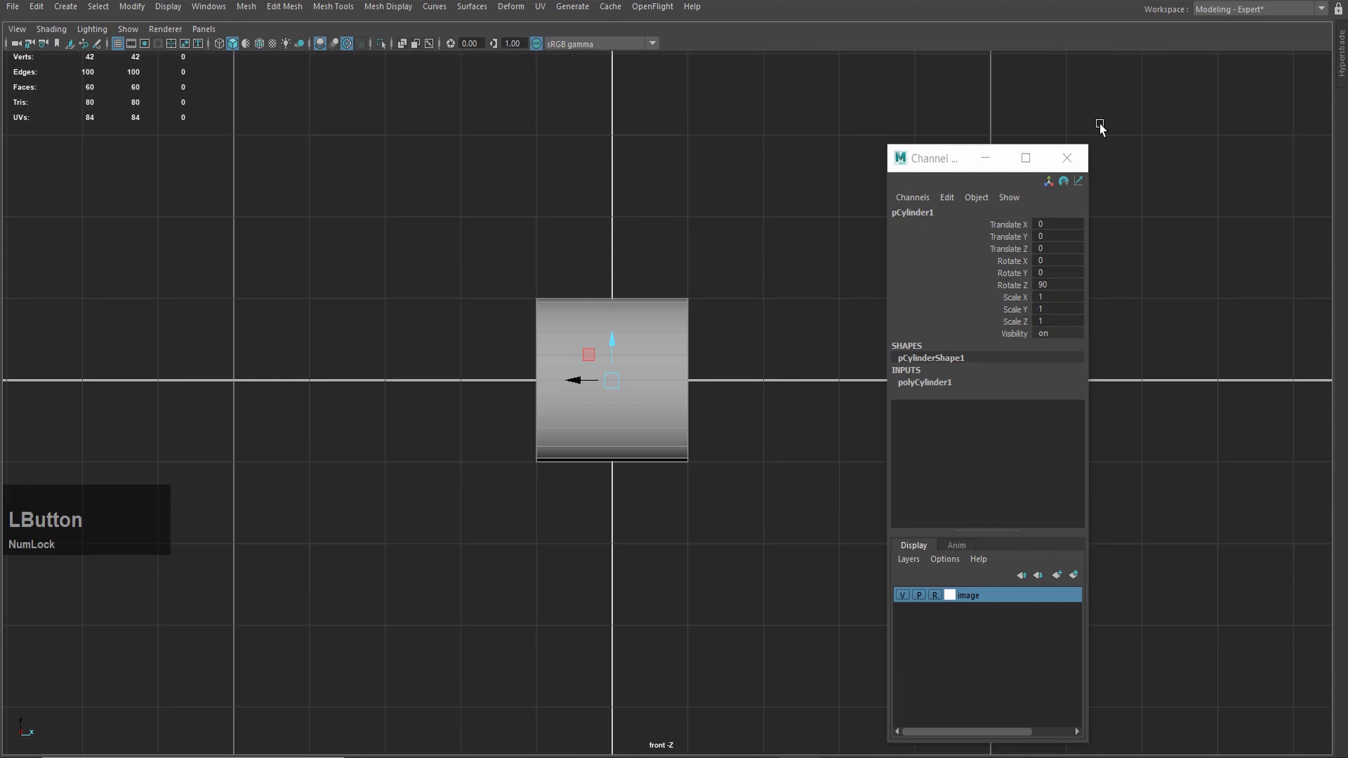
Scale the rotated cylinder in the front view into a long, wide body shape.
{"action": "key", "text": "w"}
{"action": "left_click", "coordinate": [618, 335]}
{"action": "key", "text": "4"}
{"action": "key", "text": "r"}
{"action": "middle_click", "coordinate": [790, 380]}
{"action": "scroll", "scroll_direction": "down", "scroll_amount": 3}
{"action": "left_click", "coordinate": [625, 404]}
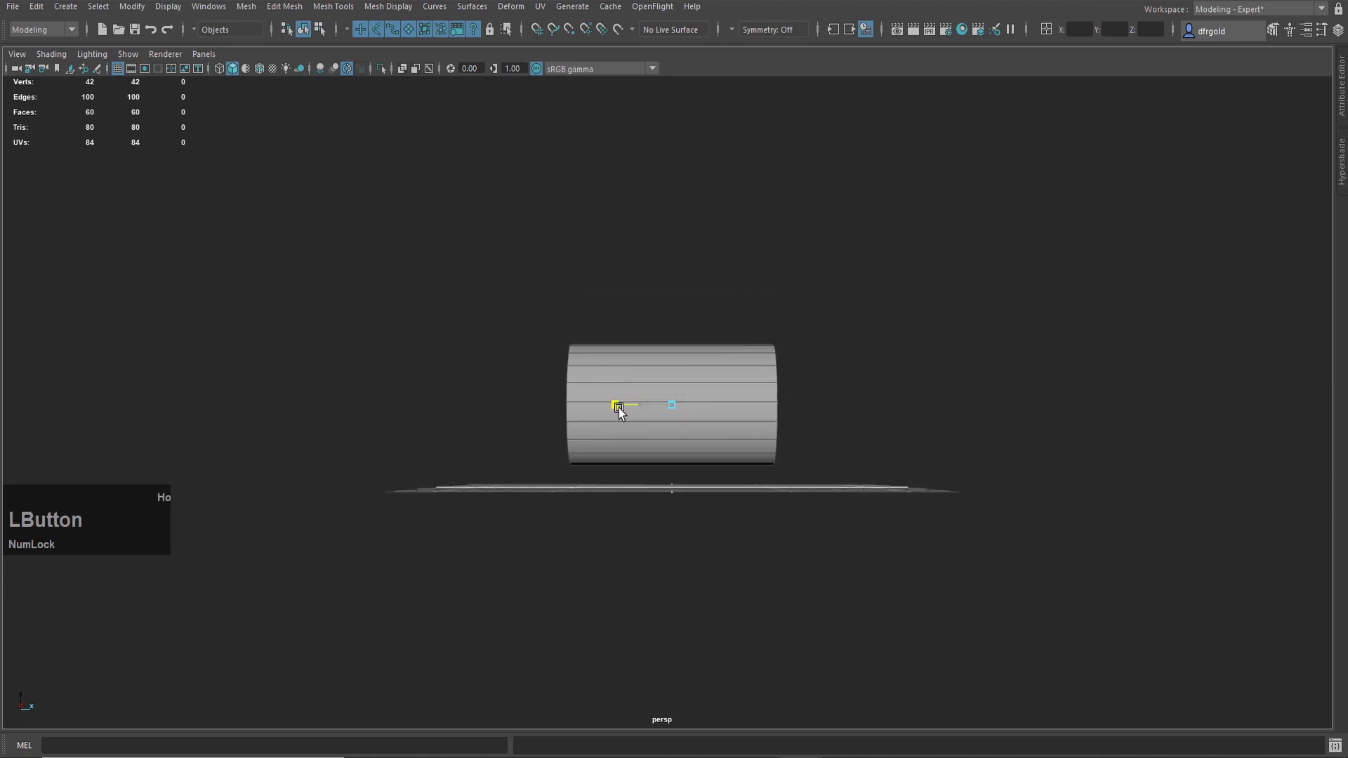
{"action": "scroll", "scroll_direction": "up", "scroll_amount": 3}
{"action": "scroll", "scroll_direction": "down", "scroll_amount": 3}
{"action": "left_click", "coordinate": [120, 52]}
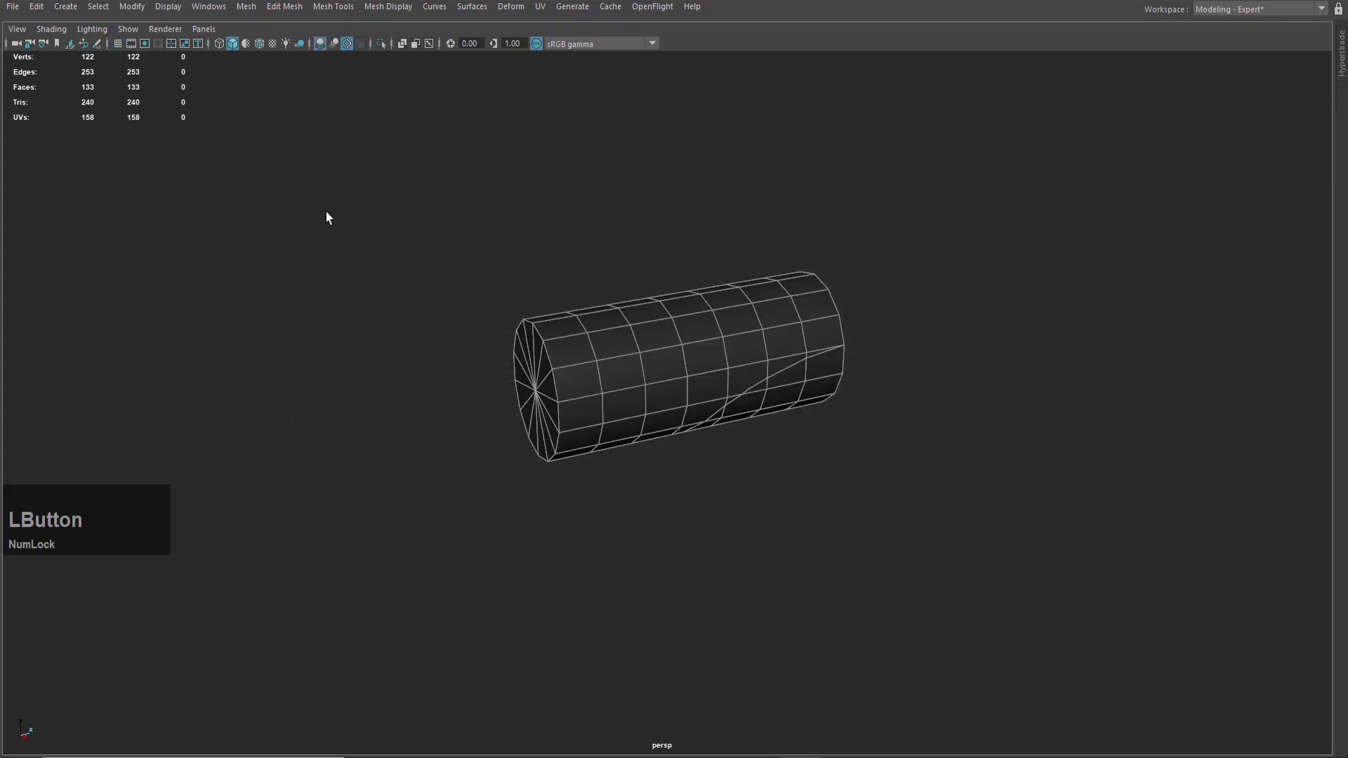
{"action": "scroll", "scroll_direction": "up", "scroll_amount": 3}
{"action": "left_click", "coordinate": [429, 225]}
{"action": "key", "text": "4"}
{"action": "left_click", "coordinate": [398, 179]}
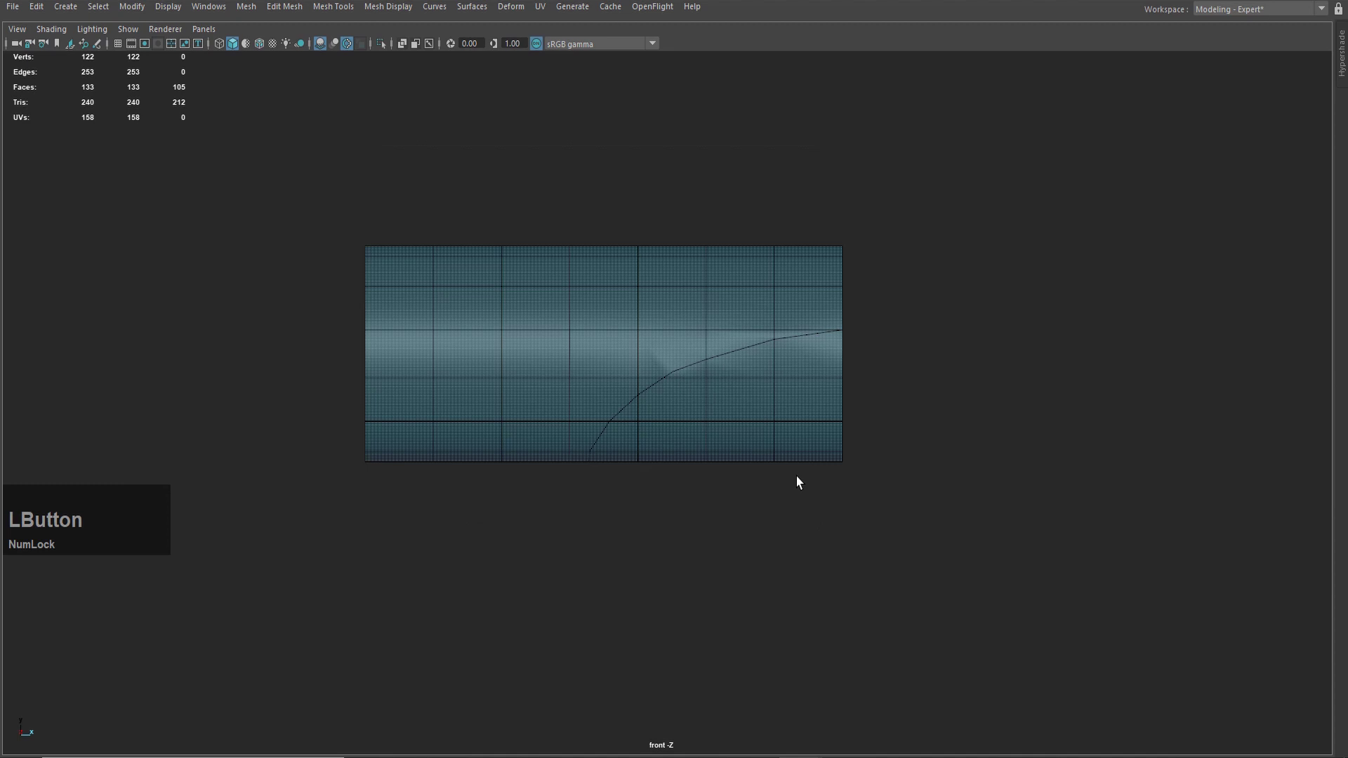
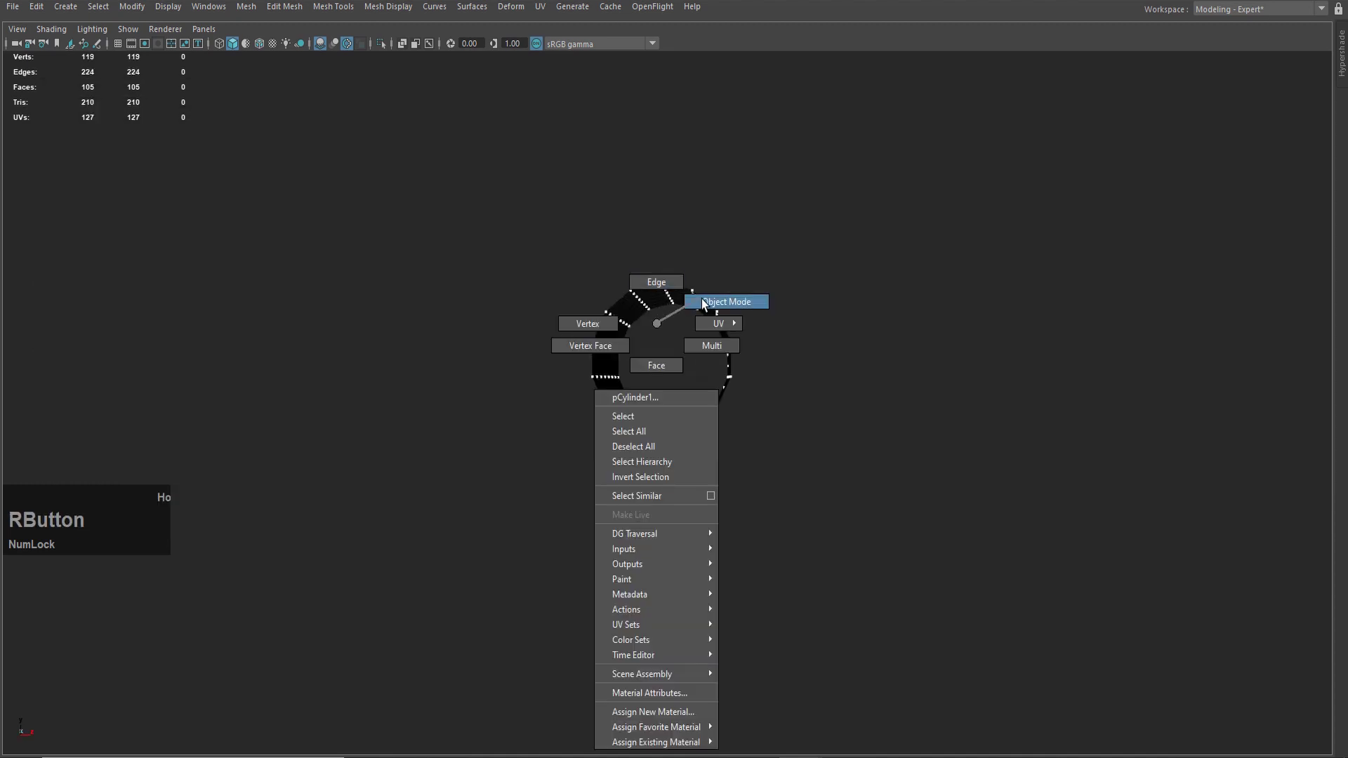
Assign an existing material to the cylinder and switch to component selection for edge work.
{"action": "scroll", "scroll_direction": "up", "scroll_amount": 3}
{"action": "left_click", "coordinate": [668, 375]}
{"action": "type", "text": "ho"}
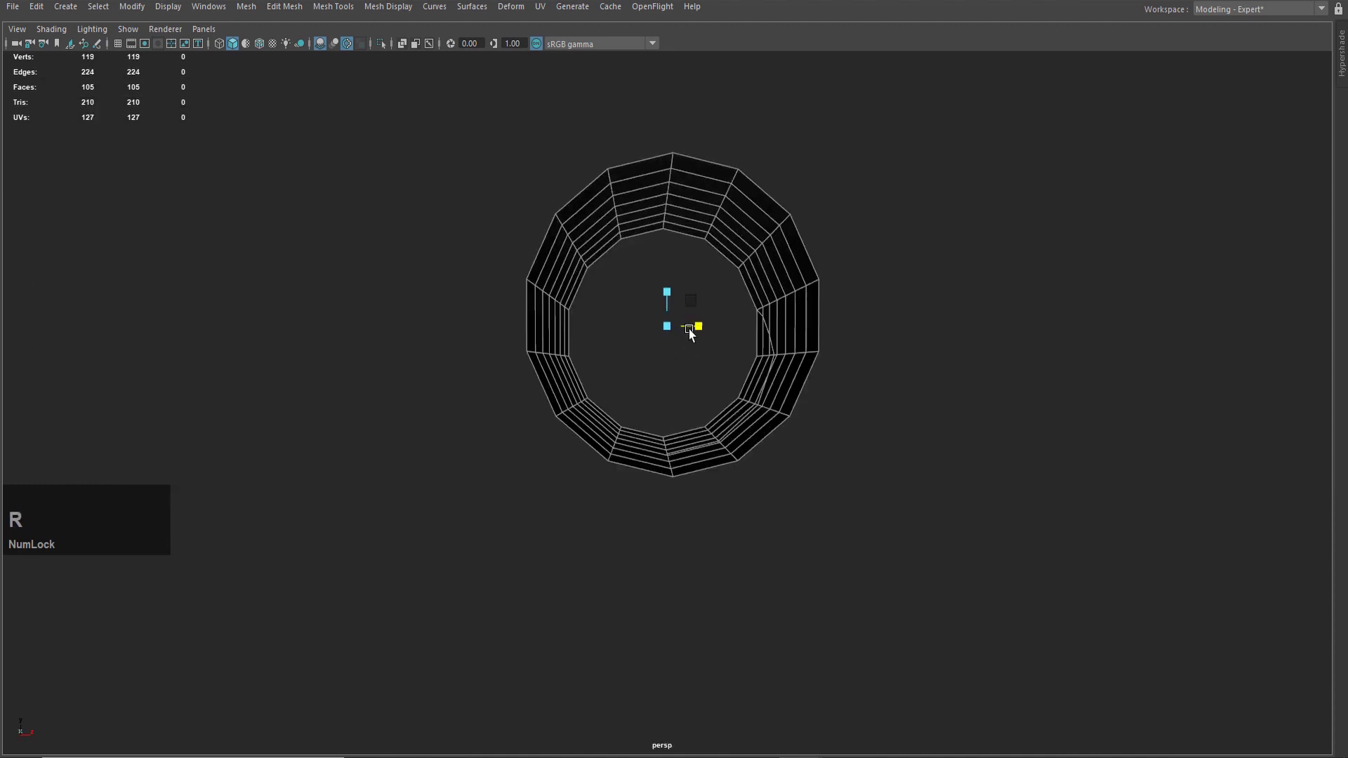
{"action": "left_click", "coordinate": [702, 333]}
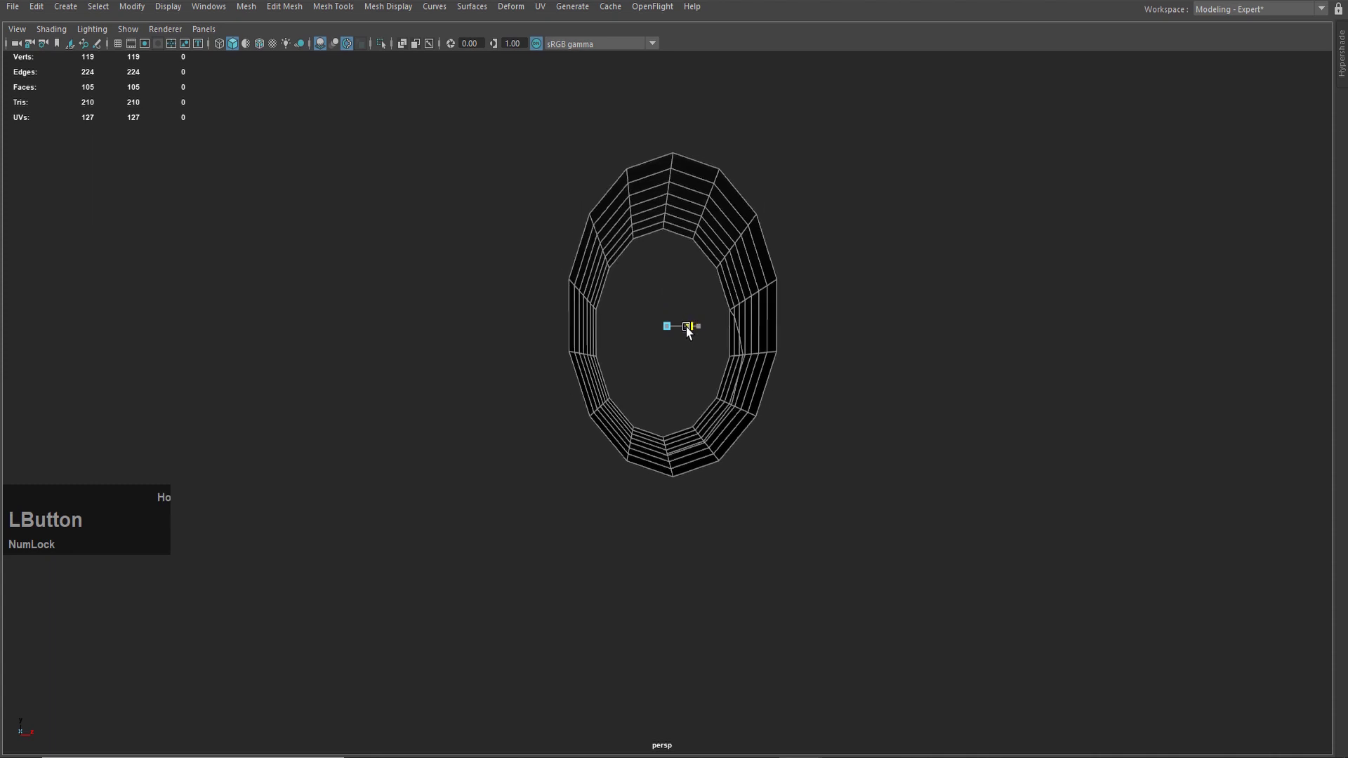
{"action": "left_click", "coordinate": [708, 329]}
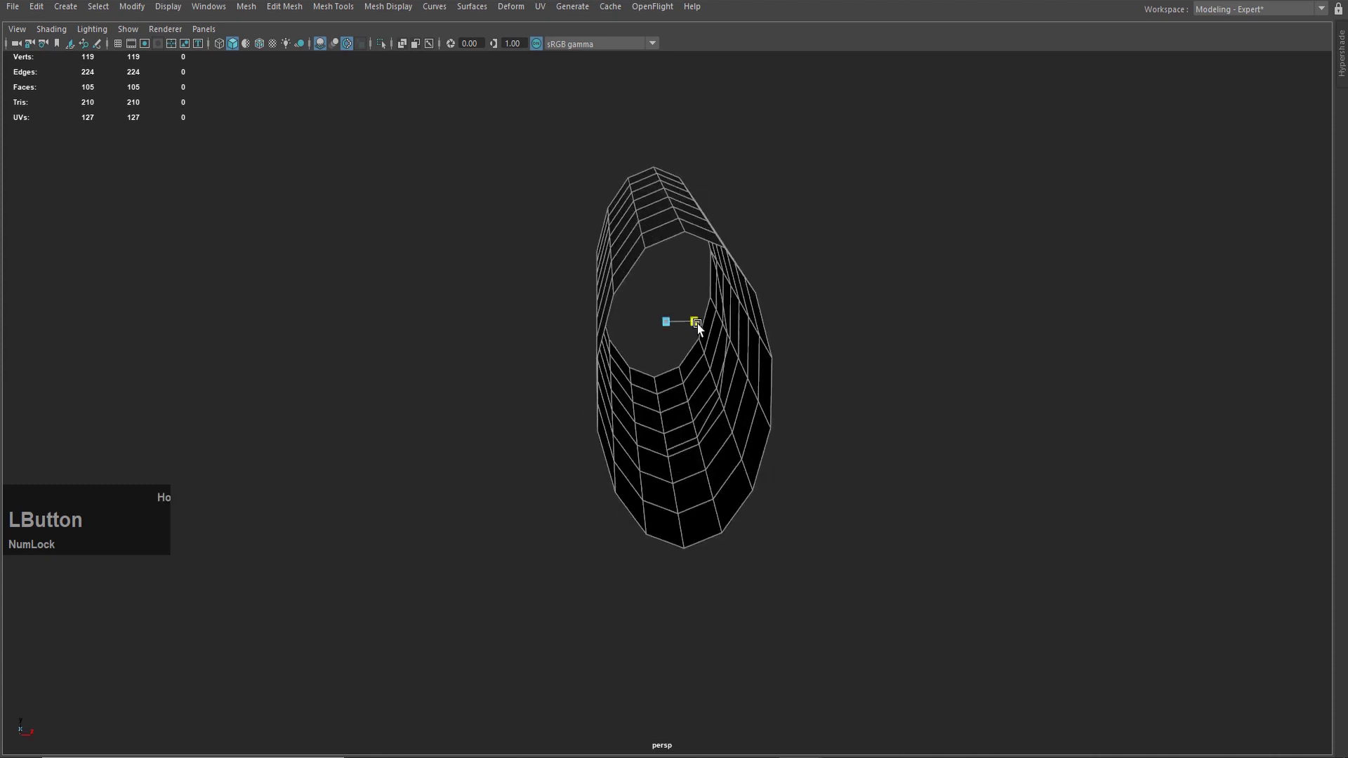
{"action": "scroll", "scroll_direction": "down", "scroll_amount": 3}
{"action": "right_click", "coordinate": [729, 719]}
{"action": "scroll", "scroll_direction": "up", "scroll_amount": 3}
{"action": "left_click", "coordinate": [586, 549]}
{"action": "right_click", "coordinate": [653, 246]}
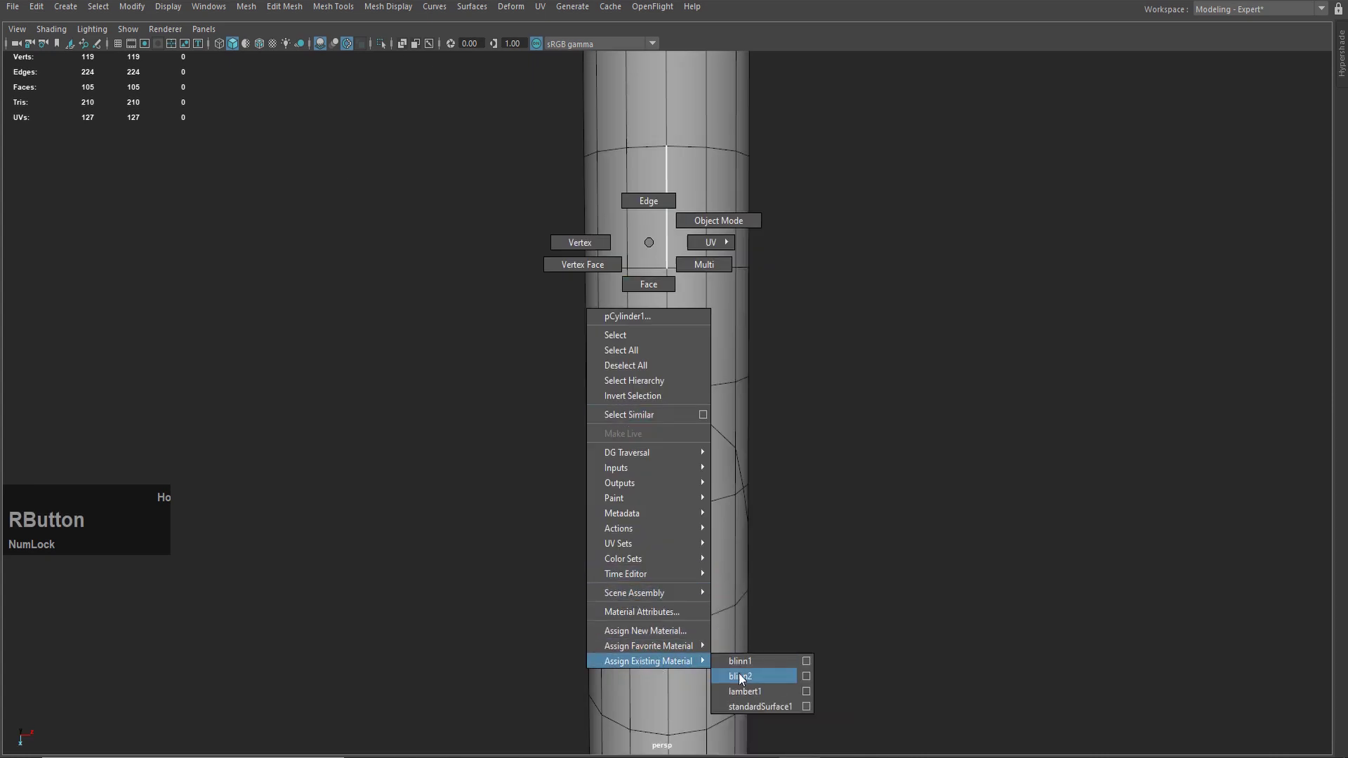
{"action": "scroll", "scroll_direction": "down", "scroll_amount": 3}
{"action": "right_click", "coordinate": [595, 293]}
{"action": "right_click", "coordinate": [562, 318]}
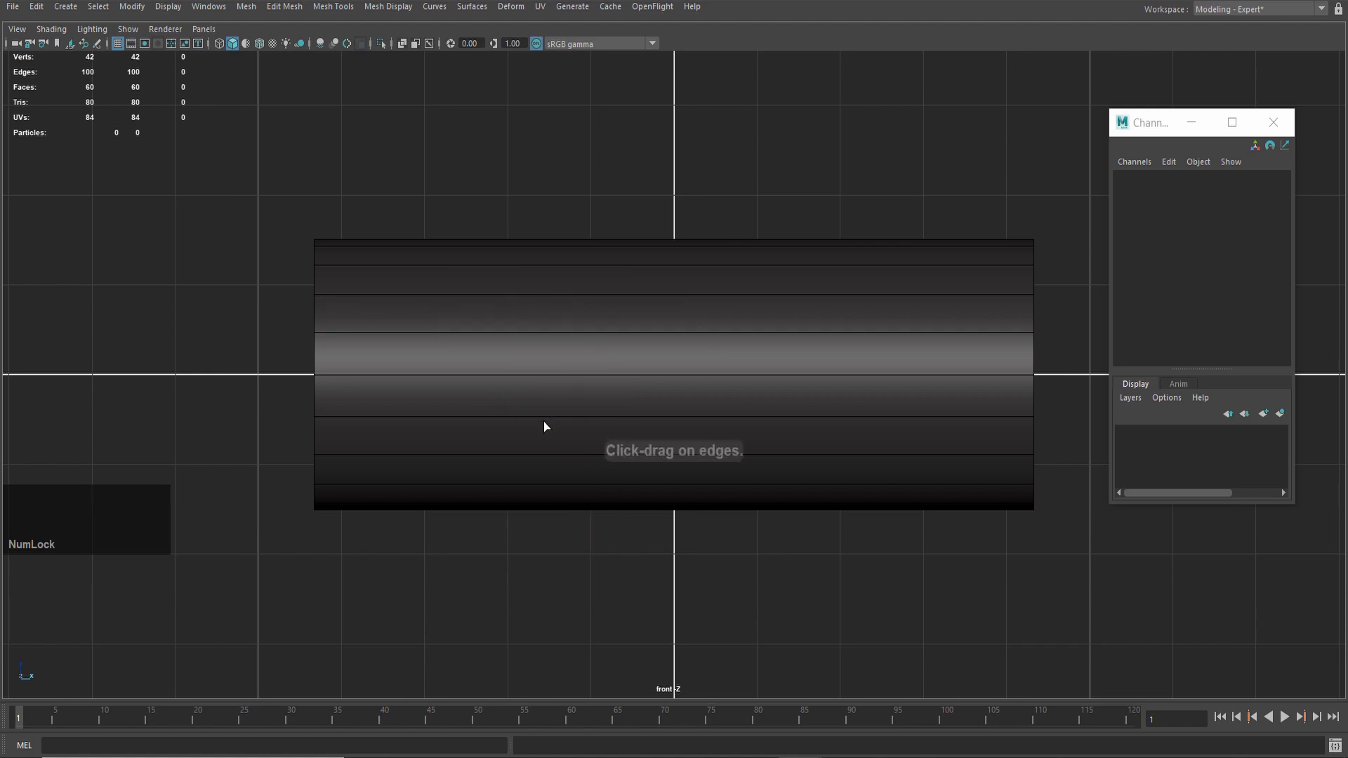
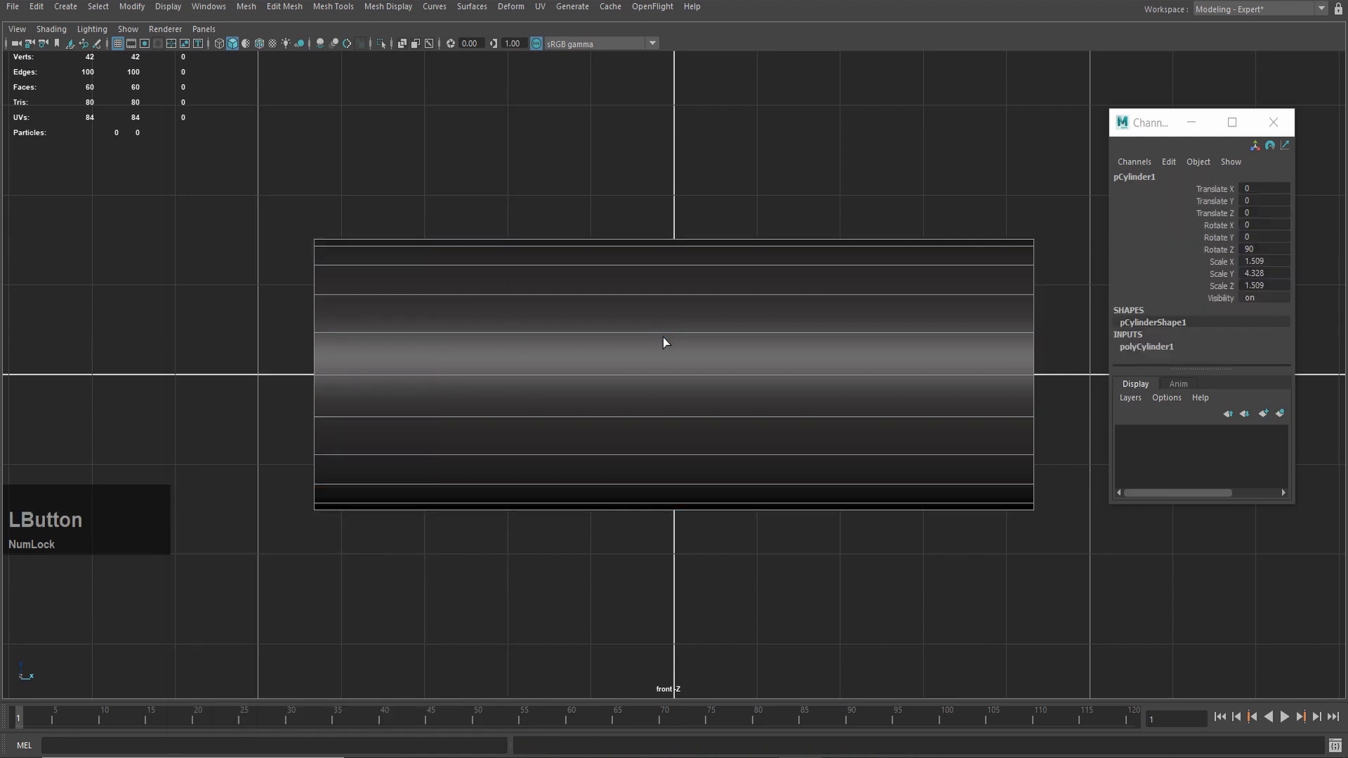
Select the cylinder's edges to add divisions, taper the ends and cut a curved line into the side.
{"action": "right_click", "coordinate": [616, 342]}
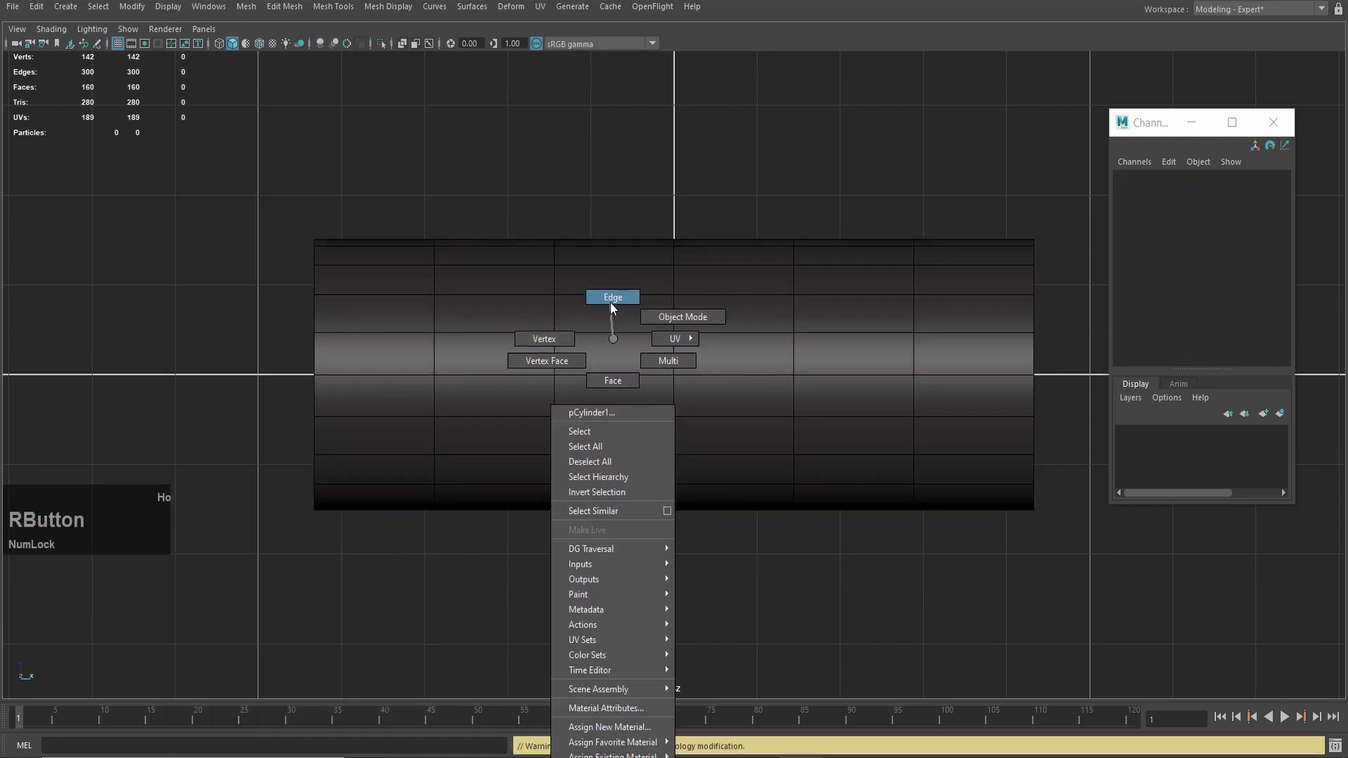
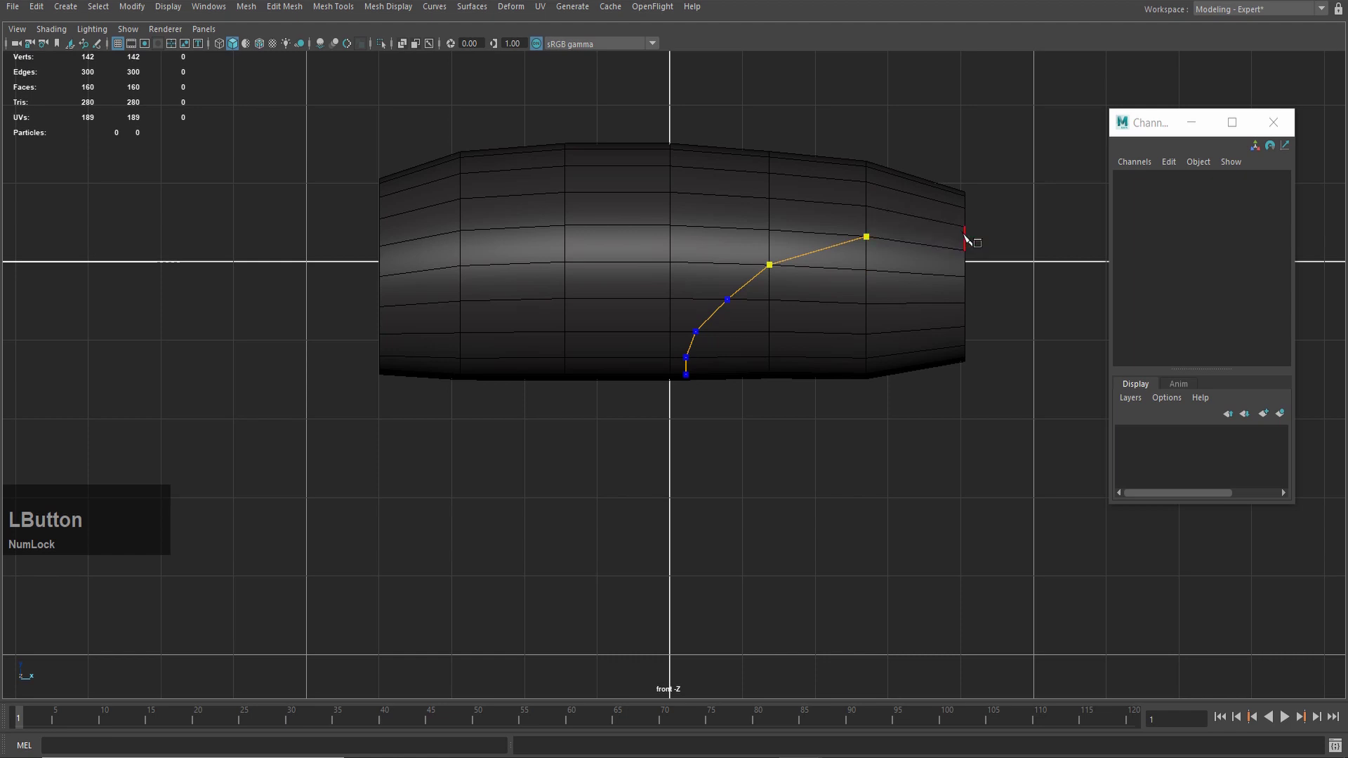
{"action": "right_click", "coordinate": [832, 477]}
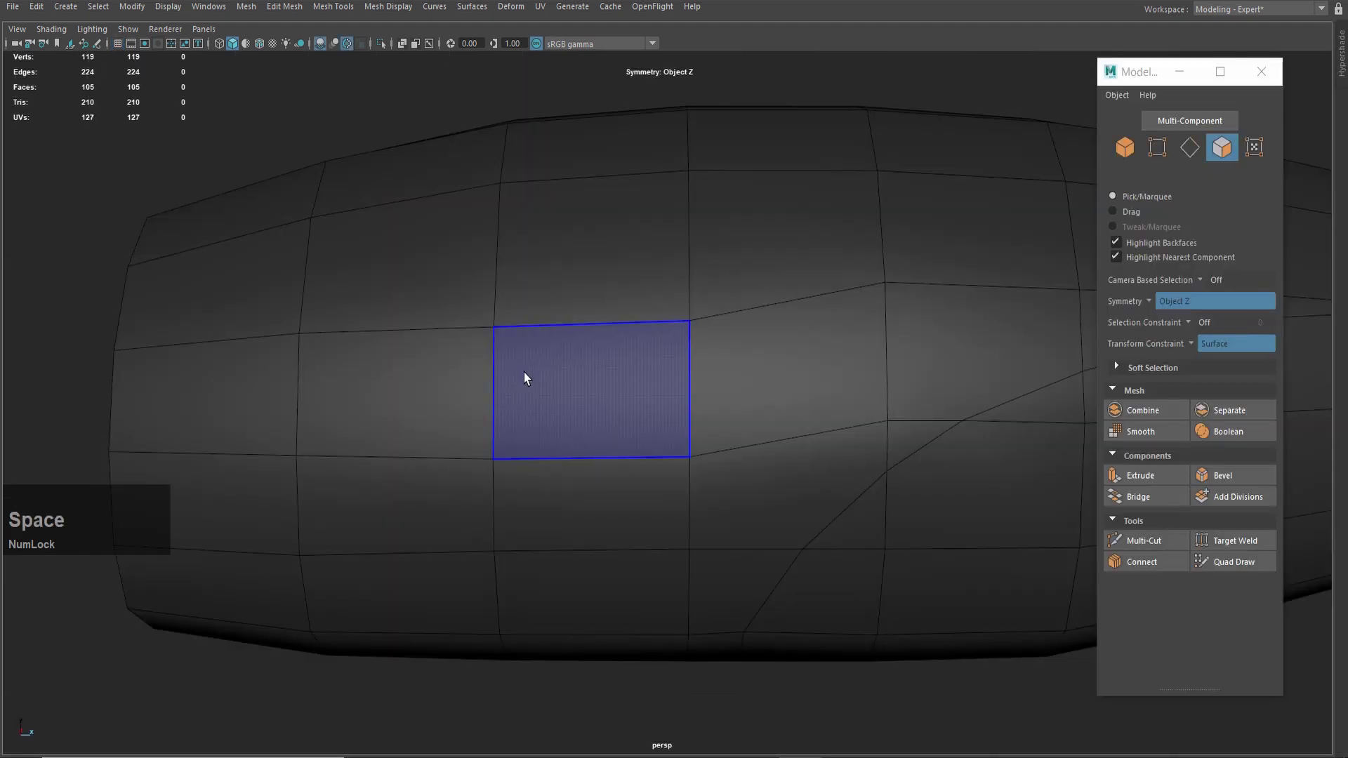
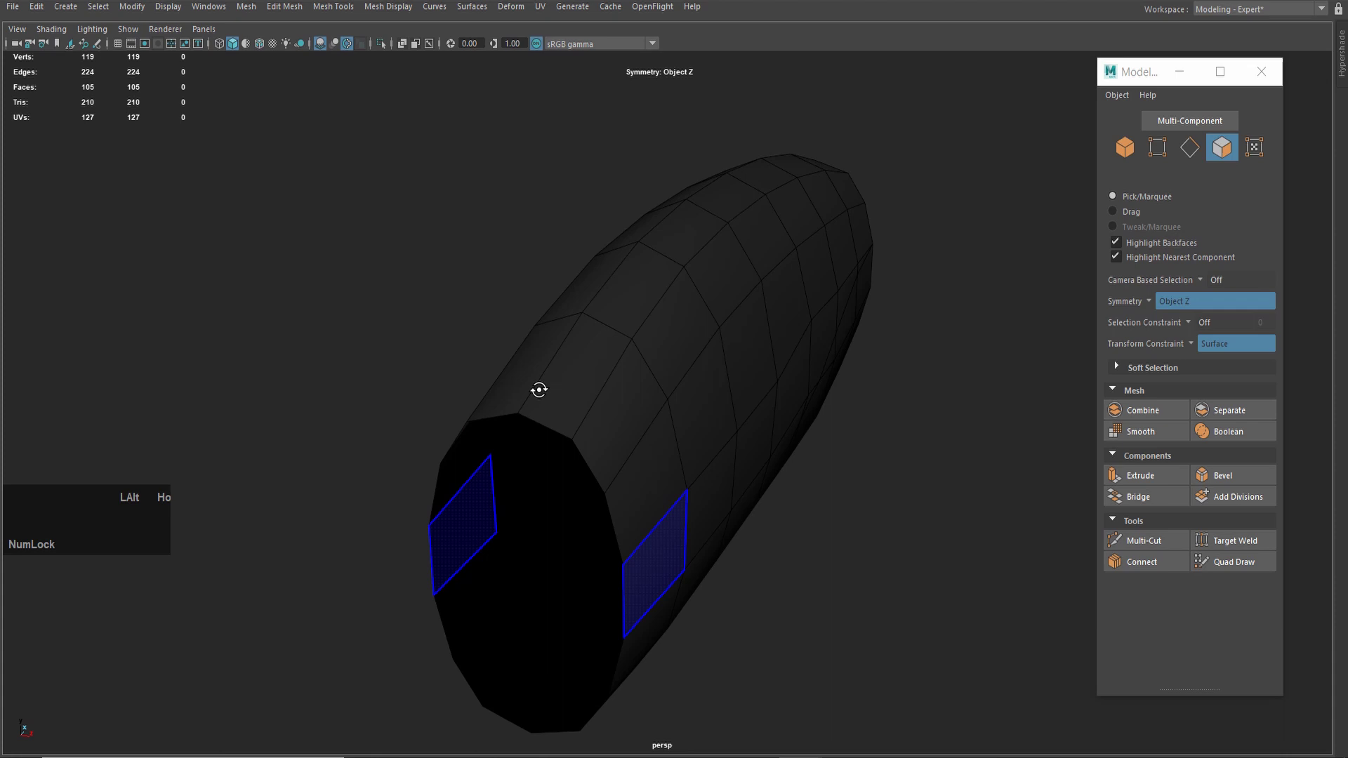
Detach the center line of edges so the body splits into separate halves.
{"action": "right_click", "coordinate": [614, 325]}
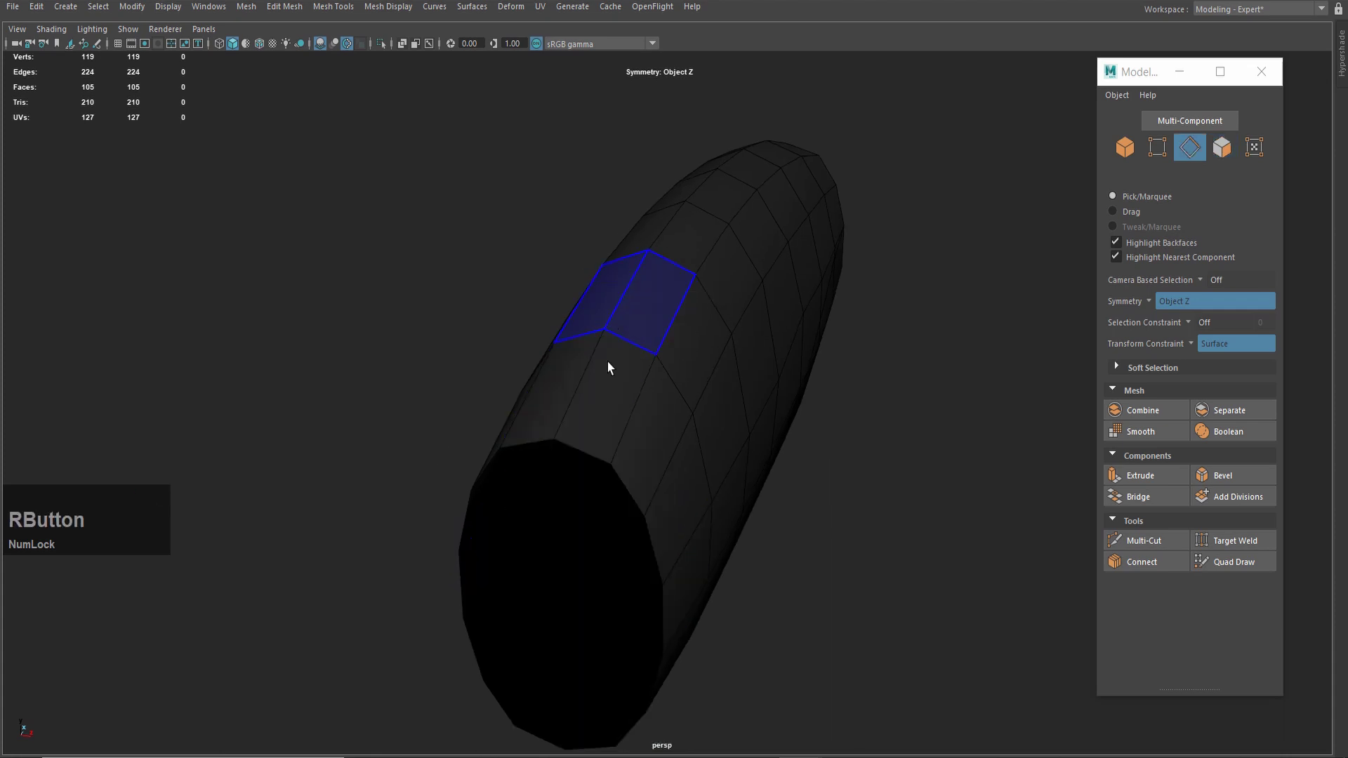
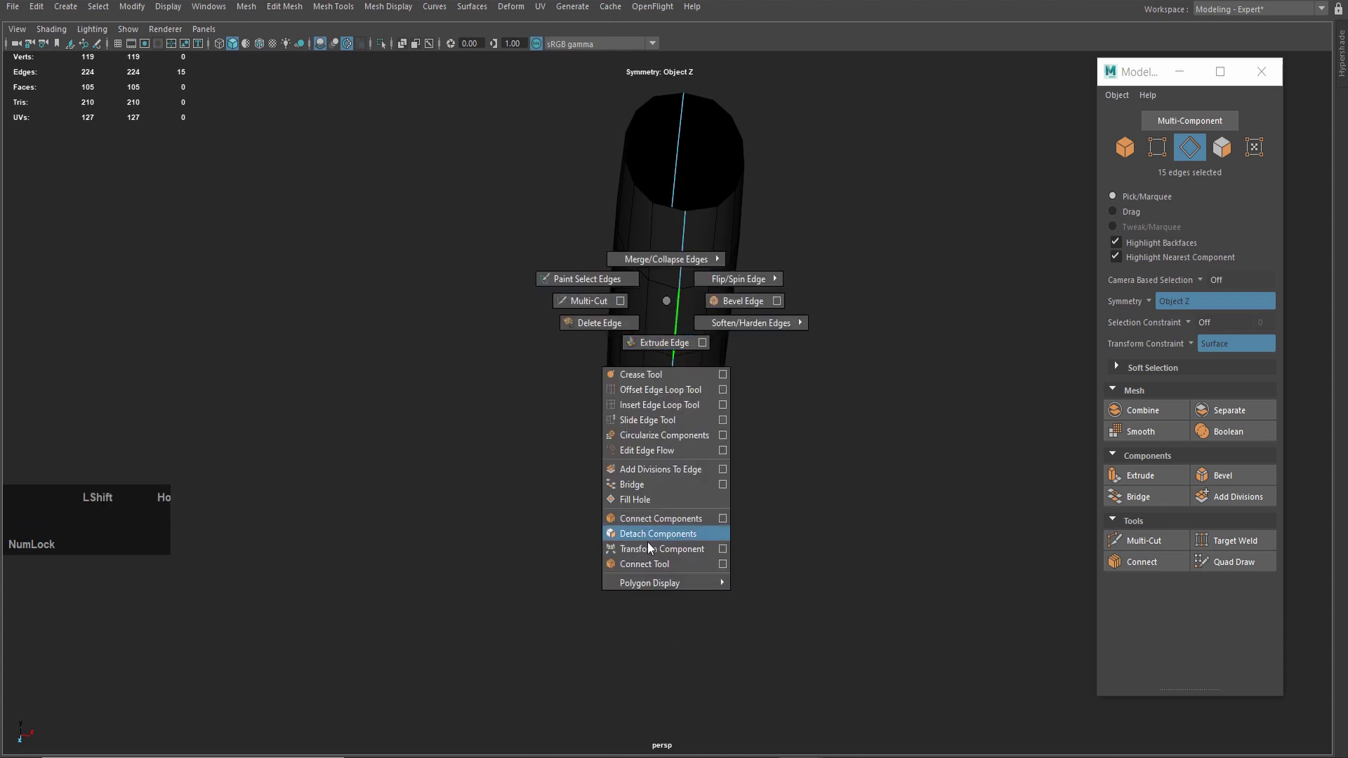
{"action": "scroll", "scroll_direction": "up", "scroll_amount": 3}
{"action": "left_click", "coordinate": [679, 400]}
{"action": "type", "text": "w"}
{"action": "key", "text": "Home"}
{"action": "type", "text": "wwwwwWWWWWWWWWWW"}
{"action": "scroll", "scroll_direction": "down", "scroll_amount": 3}
Delete the unneeded half-body faces, keeping one curved shell.
{"action": "left_click", "coordinate": [554, 284]}
{"action": "left_click", "coordinate": [446, 362]}
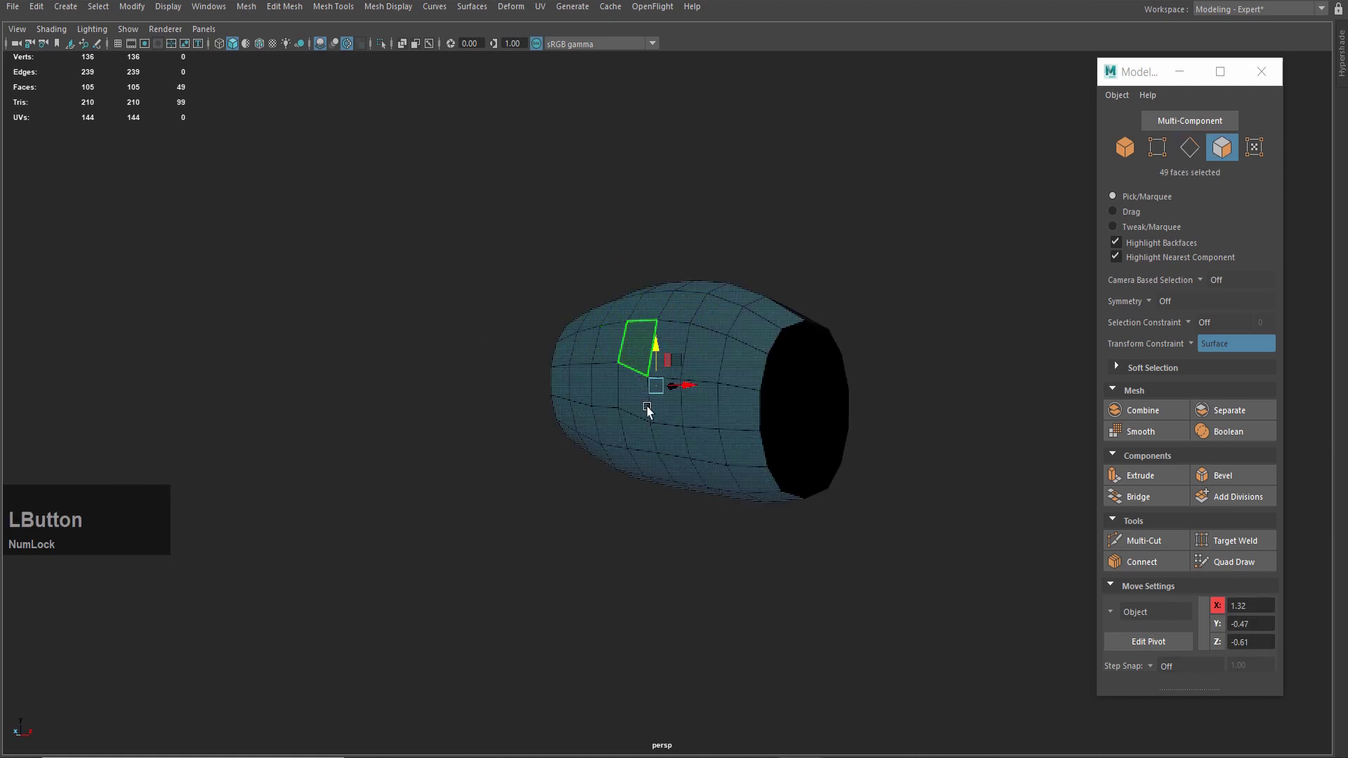
{"action": "left_click", "coordinate": [501, 385]}
{"action": "key", "text": "Home"}
{"action": "key", "text": "Delete"}
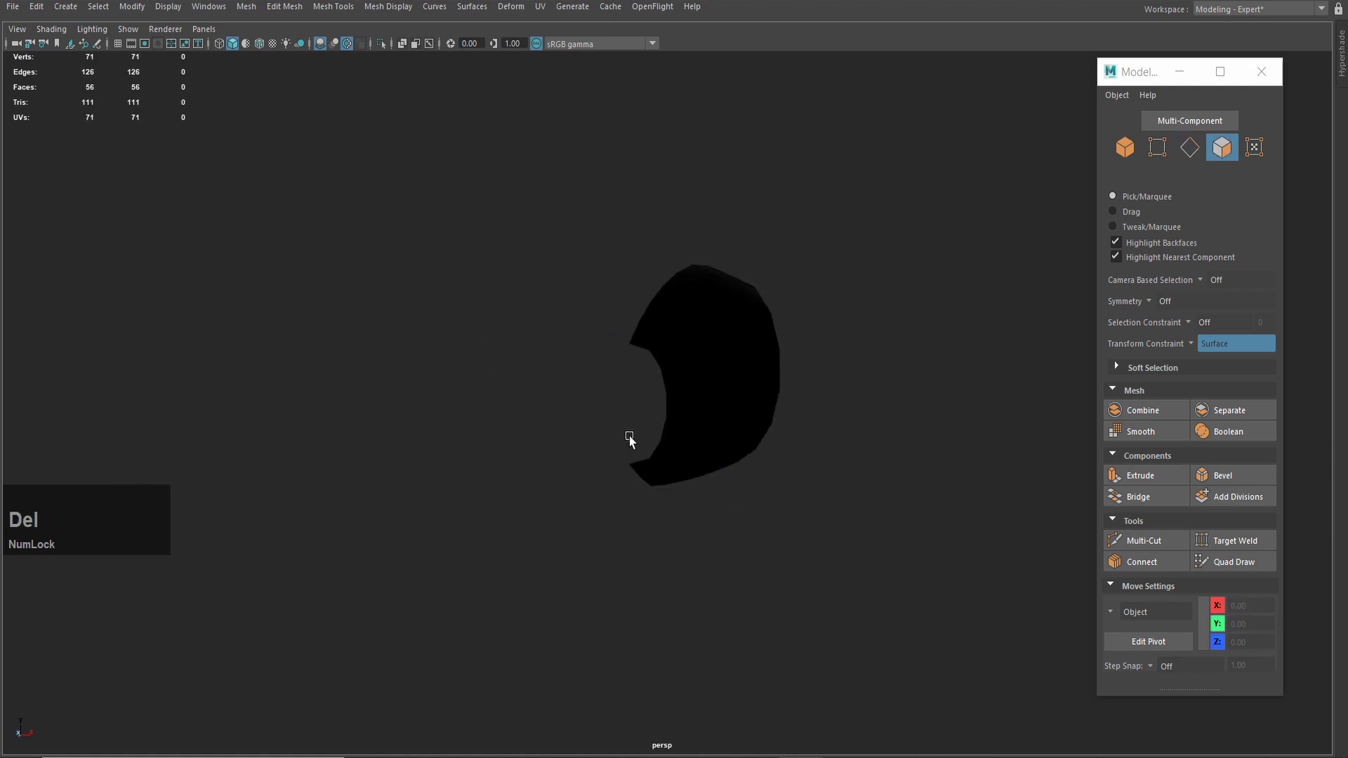
{"action": "scroll", "scroll_direction": "up", "scroll_amount": 3}
{"action": "left_click", "coordinate": [792, 371]}
{"action": "scroll", "scroll_direction": "up", "scroll_amount": 3}
{"action": "left_click", "coordinate": [607, 380]}
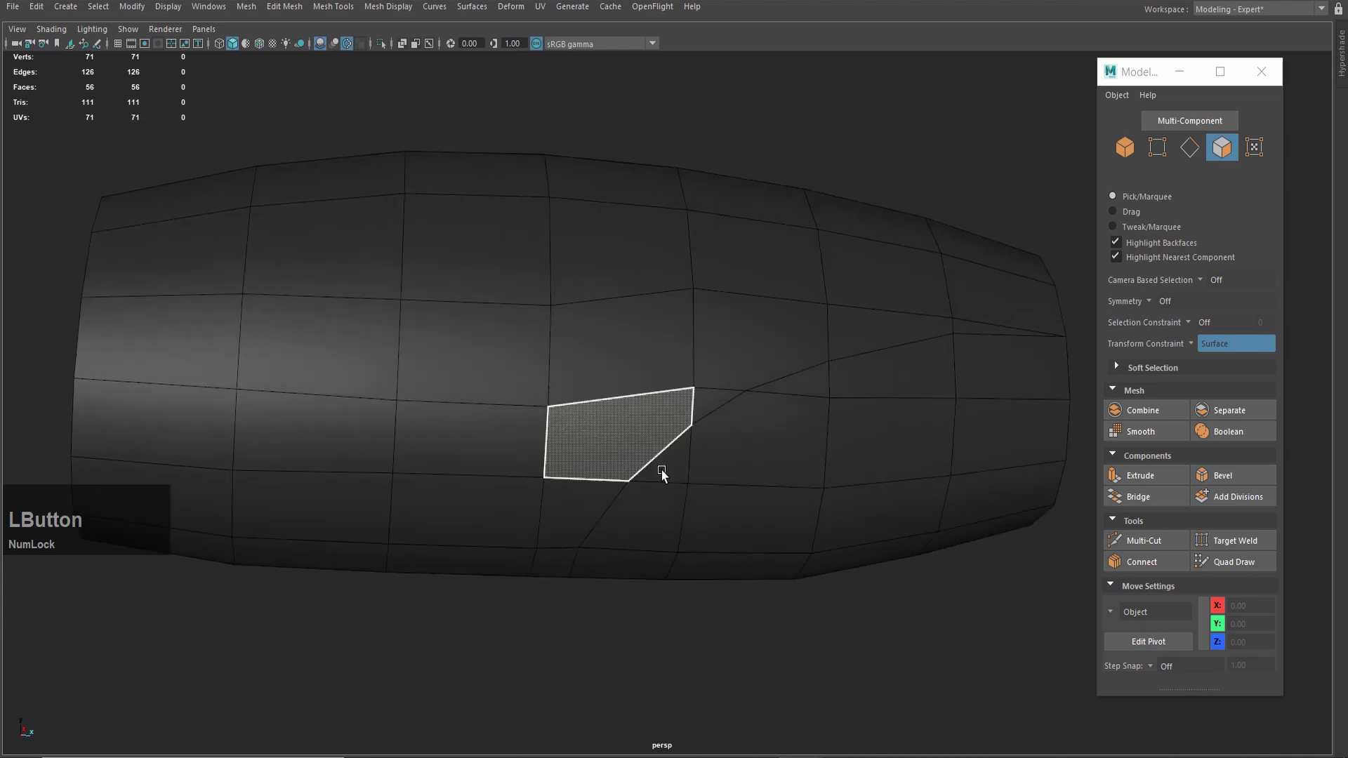
Delete the lower rear faces below the curved cut, leaving a swooping lower edge.
{"action": "key", "text": "Tab"}
{"action": "left_click", "coordinate": [654, 564]}
{"action": "key", "text": "Home"}
{"action": "key", "text": "Tab"}
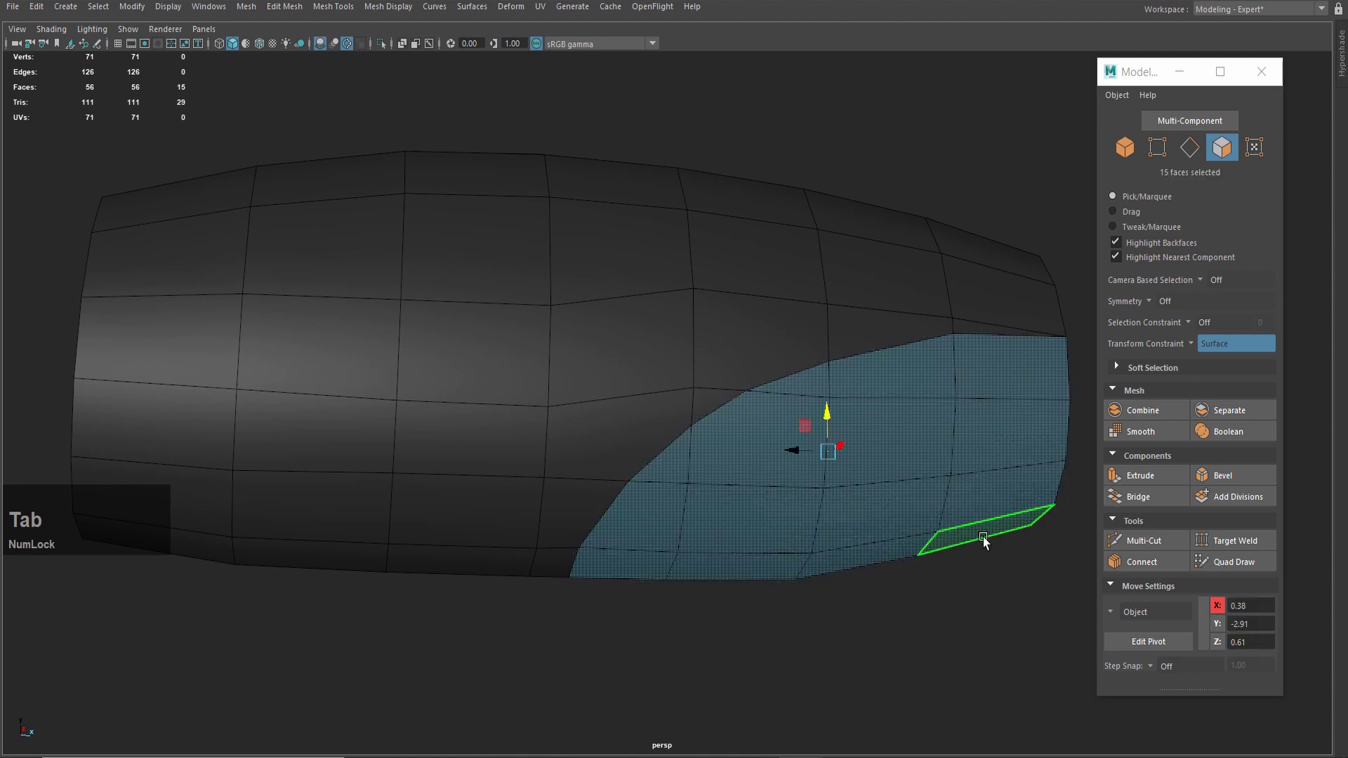
{"action": "key", "text": "Delete"}
{"action": "scroll", "scroll_direction": "down", "scroll_amount": 3}
{"action": "left_click", "coordinate": [776, 497]}
{"action": "scroll", "scroll_direction": "up", "scroll_amount": 3}
{"action": "middle_click", "coordinate": [658, 443]}
Toggle shaded display and select the remaining car-body shell.
{"action": "type", "text": "ho"}
{"action": "scroll", "scroll_direction": "up", "scroll_amount": 3}
{"action": "left_click", "coordinate": [656, 356]}
{"action": "scroll", "scroll_direction": "up", "scroll_amount": 3}
{"action": "left_click", "coordinate": [566, 360]}
{"action": "scroll", "scroll_direction": "down", "scroll_amount": 3}
{"action": "left_click", "coordinate": [500, 340]}
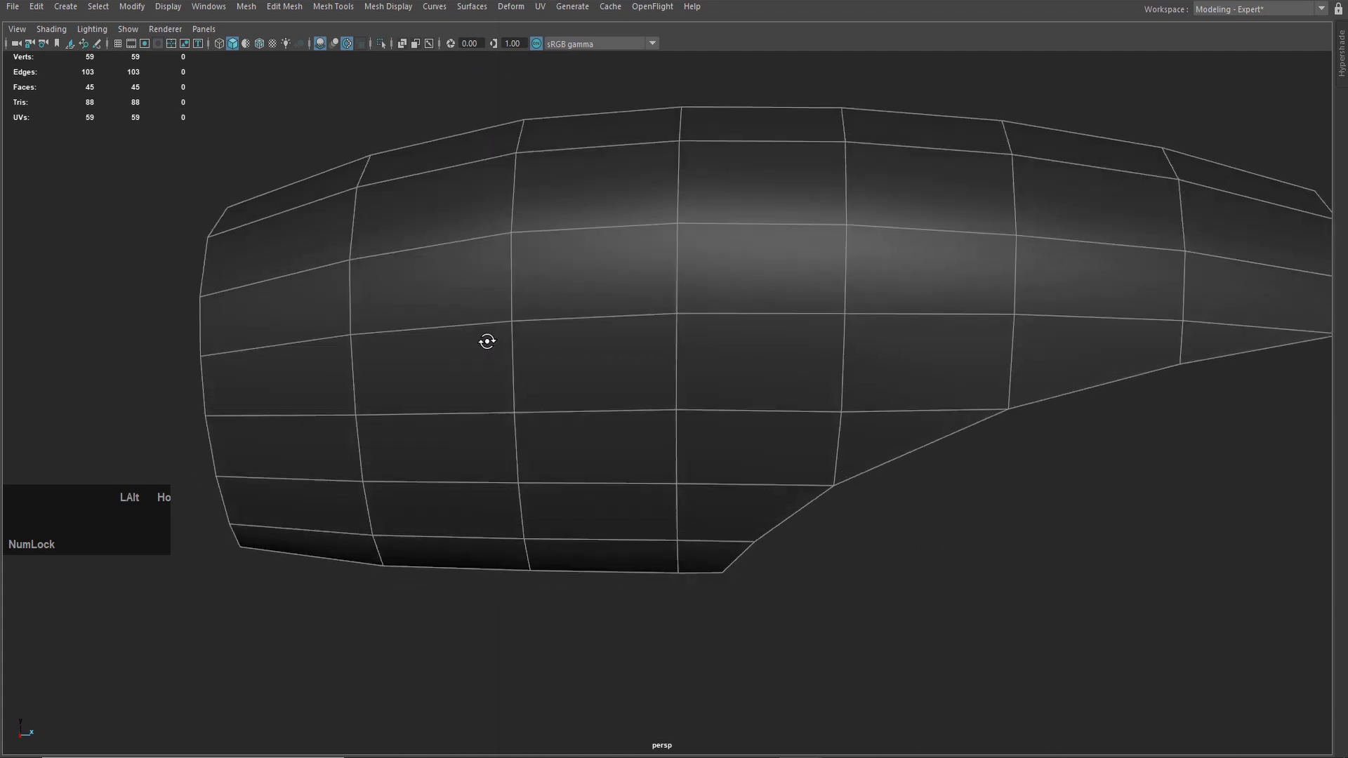
Select side edges of the shell and shift them sideways in the Left view to refine its curvature.
{"action": "right_click", "coordinate": [605, 307]}
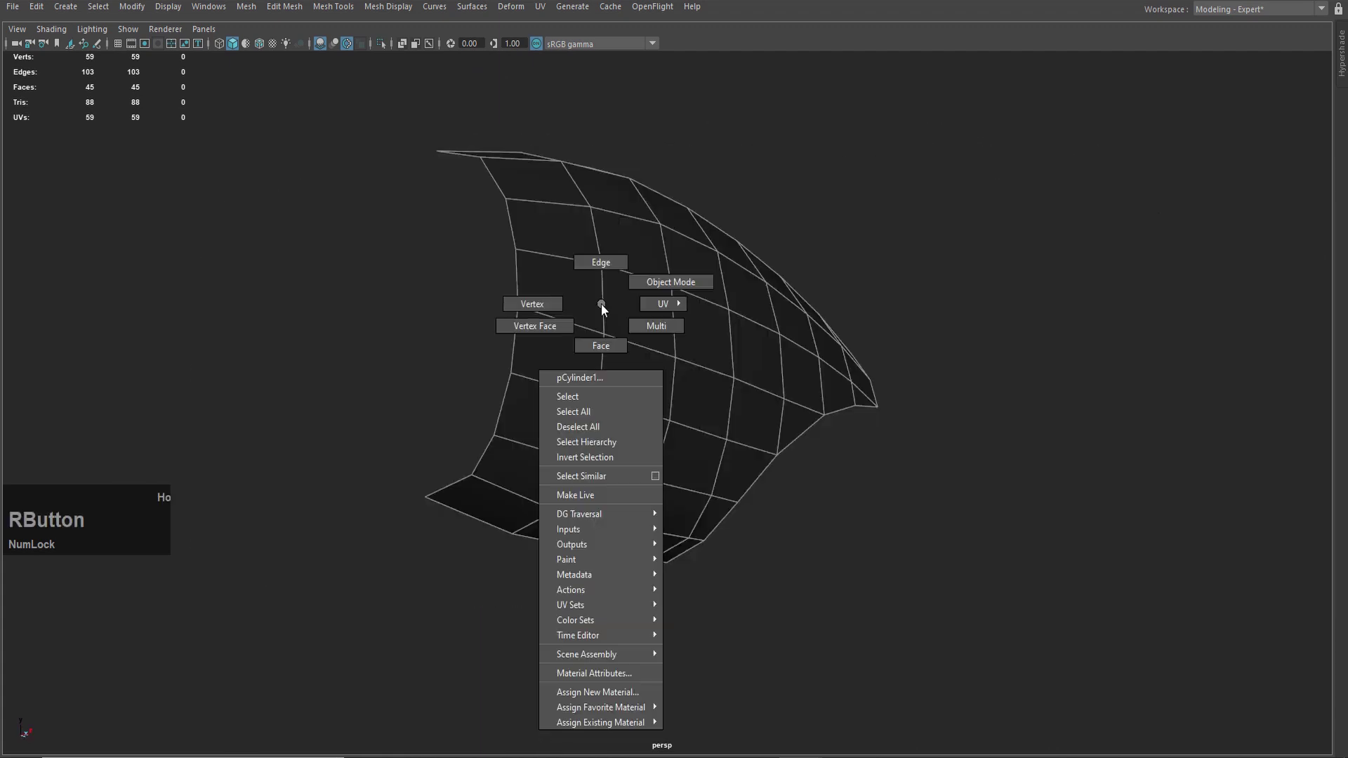
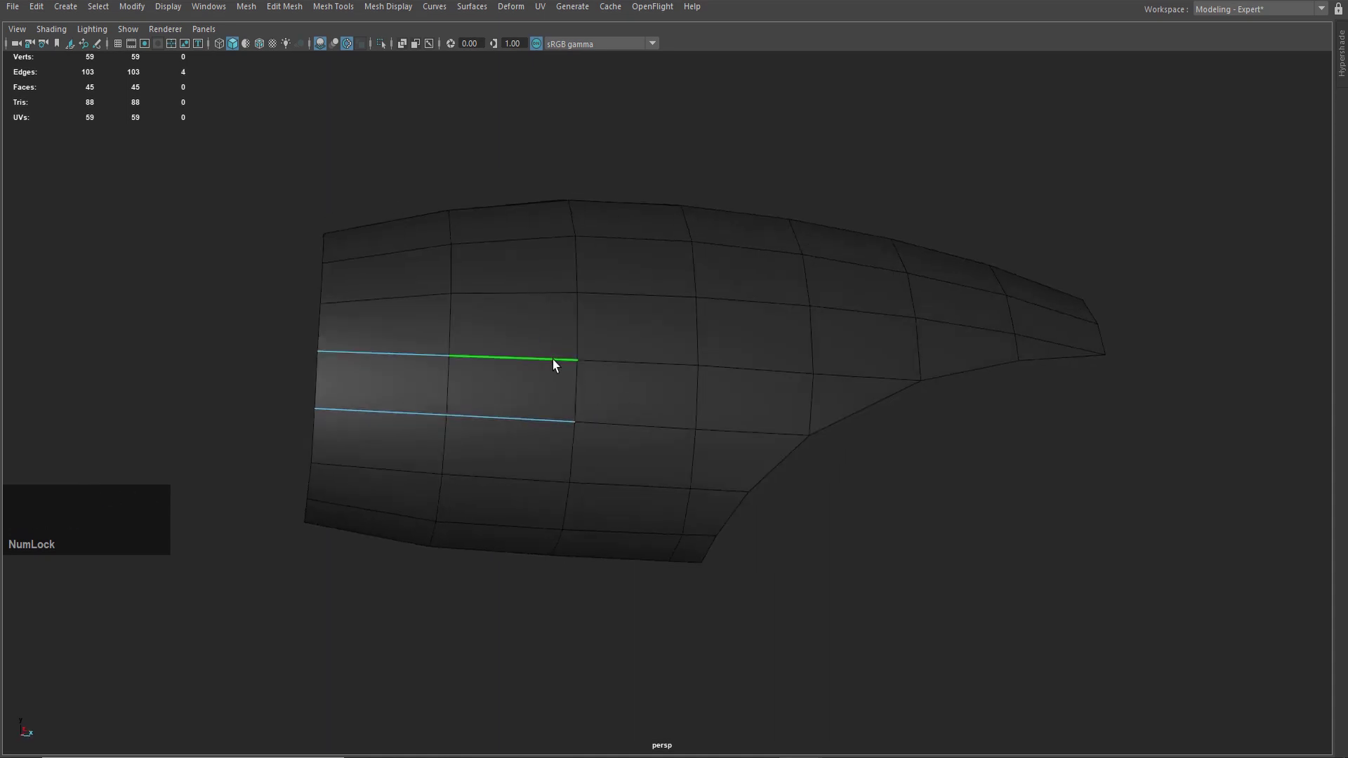
{"action": "scroll", "scroll_direction": "down", "scroll_amount": 3}
{"action": "key", "text": "space"}
{"action": "left_click", "coordinate": [587, 516]}
{"action": "key", "text": "space"}
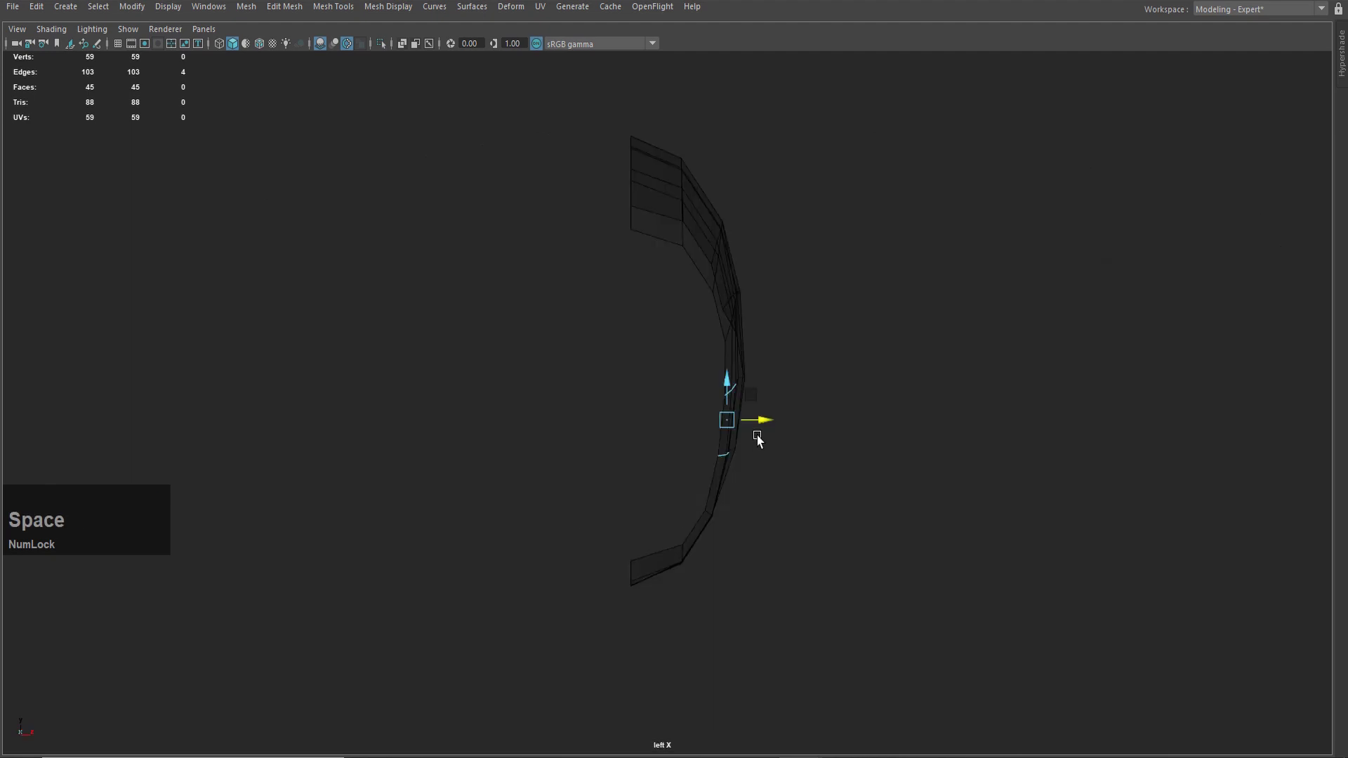
{"action": "left_click", "coordinate": [768, 422]}
{"action": "scroll", "scroll_direction": "up", "scroll_amount": 3}
{"action": "middle_click", "coordinate": [827, 448]}
{"action": "scroll", "scroll_direction": "up", "scroll_amount": 3}
{"action": "left_click", "coordinate": [579, 552]}
{"action": "scroll", "scroll_direction": "down", "scroll_amount": 3}
{"action": "scroll", "scroll_direction": "up", "scroll_amount": 3}
Check the shell in smooth preview, then return to the unsmoothed mesh and component selection.
{"action": "key", "text": "space"}
{"action": "scroll", "scroll_direction": "up", "scroll_amount": 3}
{"action": "left_click", "coordinate": [556, 485]}
{"action": "scroll", "scroll_direction": "down", "scroll_amount": 3}
{"action": "left_click", "coordinate": [613, 482]}
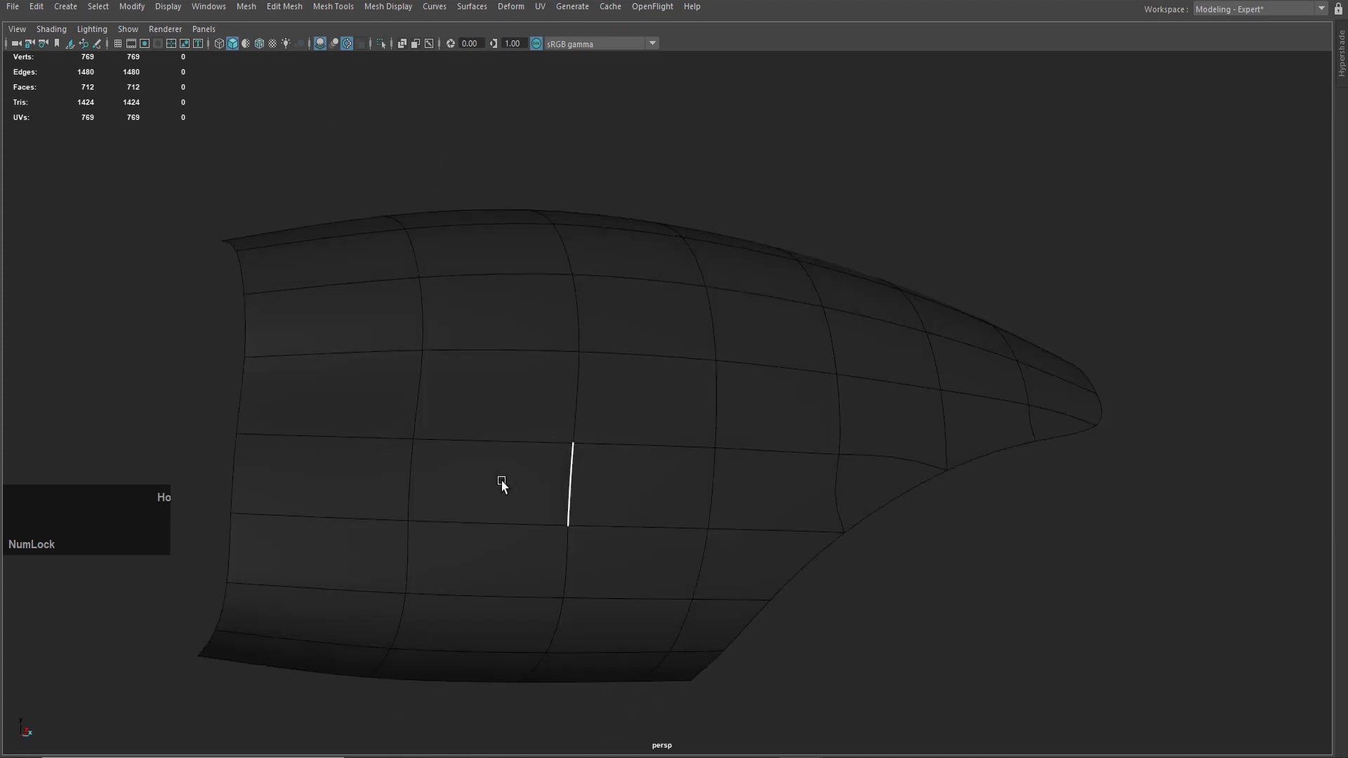
{"action": "scroll", "scroll_direction": "down", "scroll_amount": 3}
{"action": "left_click", "coordinate": [588, 512]}
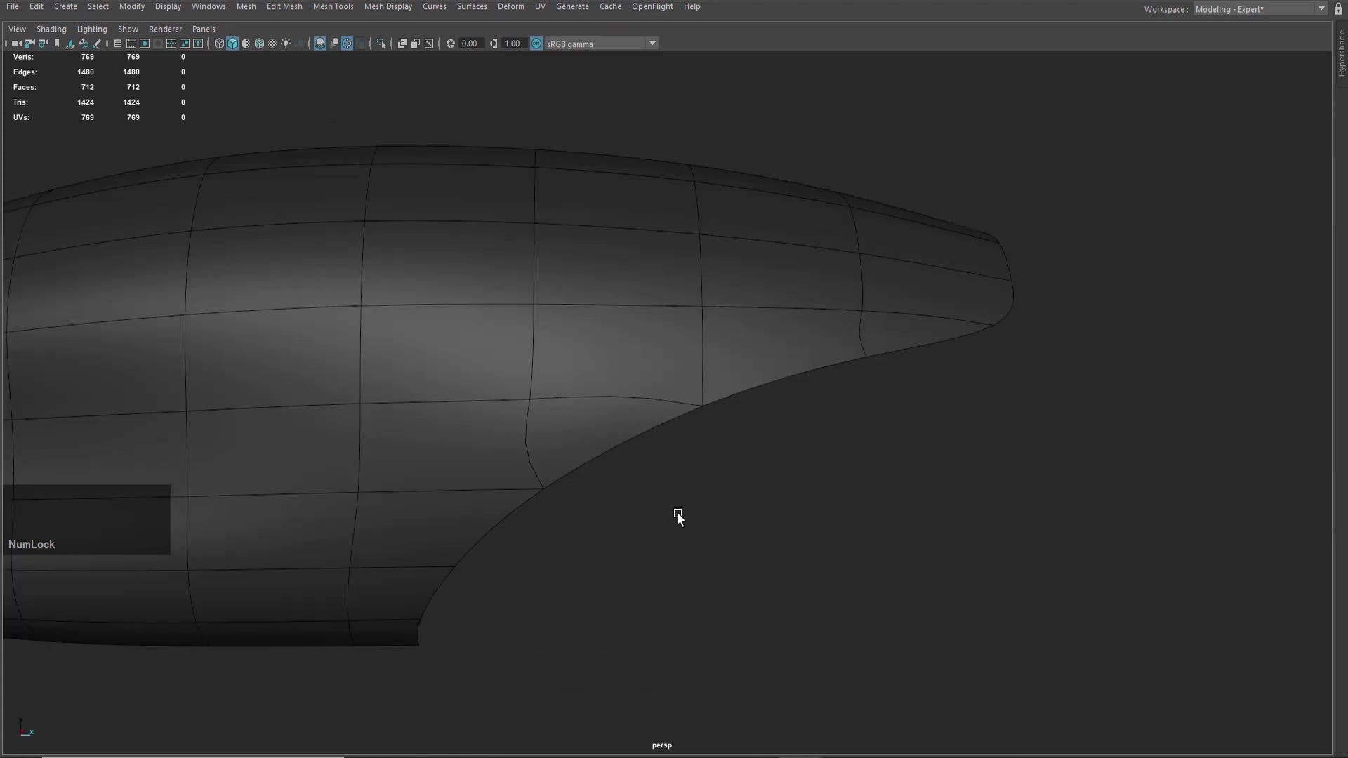
{"action": "key", "text": "1"}
{"action": "middle_click", "coordinate": [772, 497]}
{"action": "right_click", "coordinate": [798, 370]}
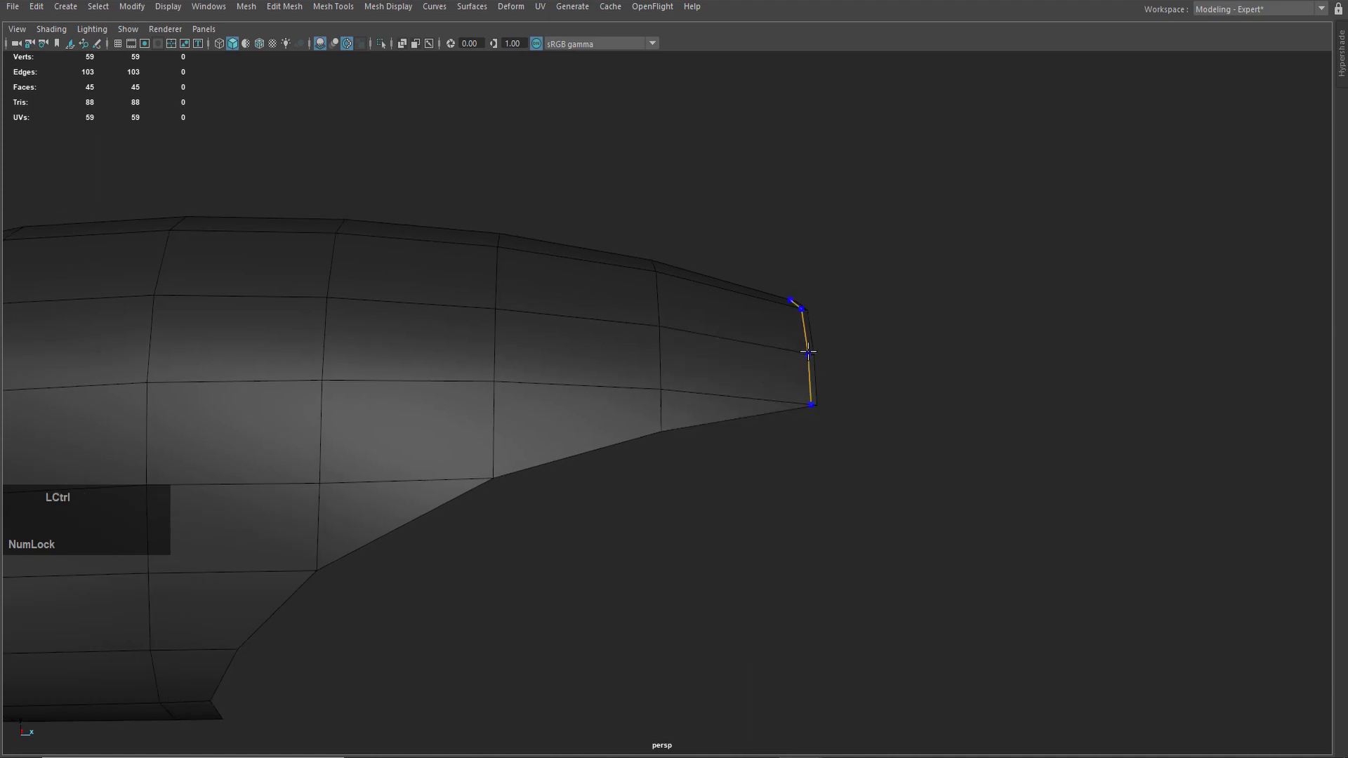
Inspect the front tip of the shell, briefly checking it smoothed and unsmoothed.
{"action": "scroll", "scroll_direction": "up", "scroll_amount": 3}
{"action": "middle_click", "coordinate": [865, 461]}
{"action": "scroll", "scroll_direction": "up", "scroll_amount": 3}
{"action": "middle_click", "coordinate": [806, 521]}
{"action": "scroll", "scroll_direction": "up", "scroll_amount": 3}
{"action": "middle_click", "coordinate": [1067, 537]}
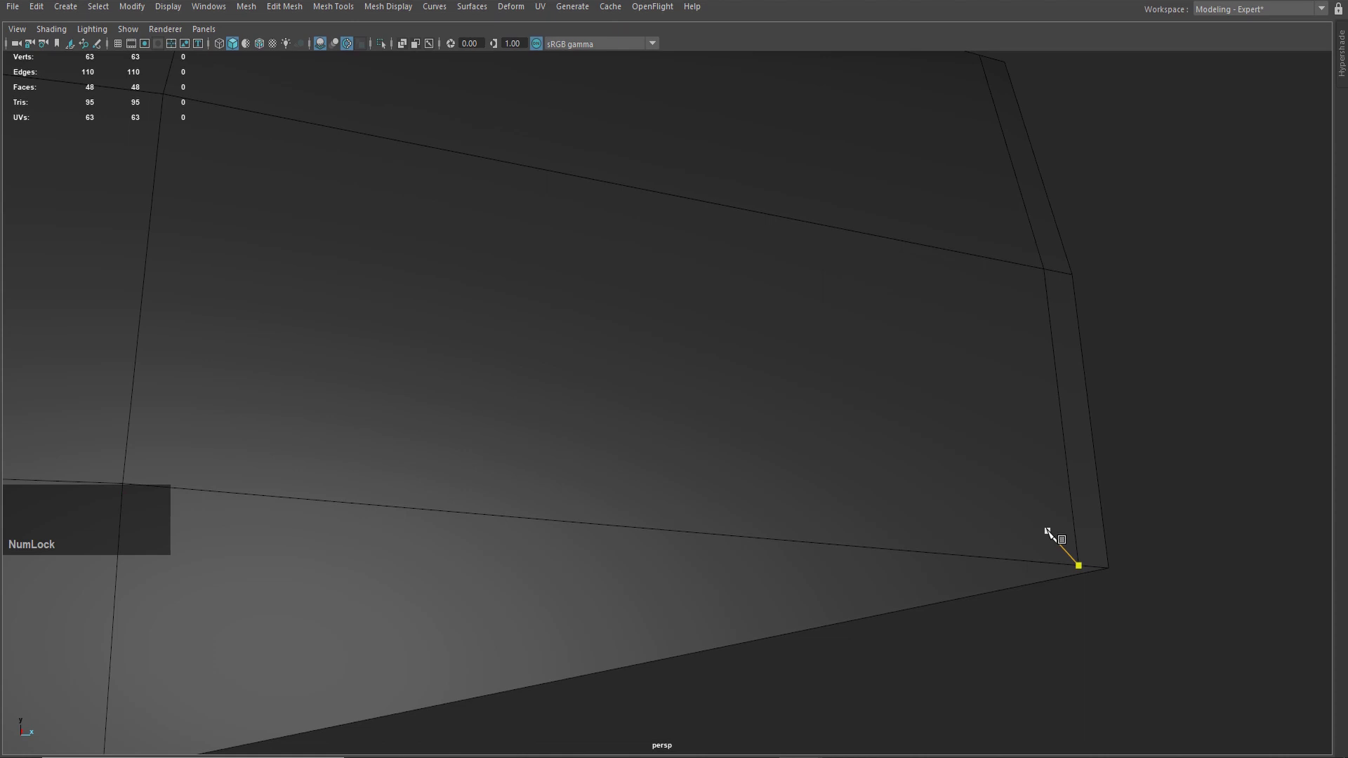
{"action": "key", "text": "3"}
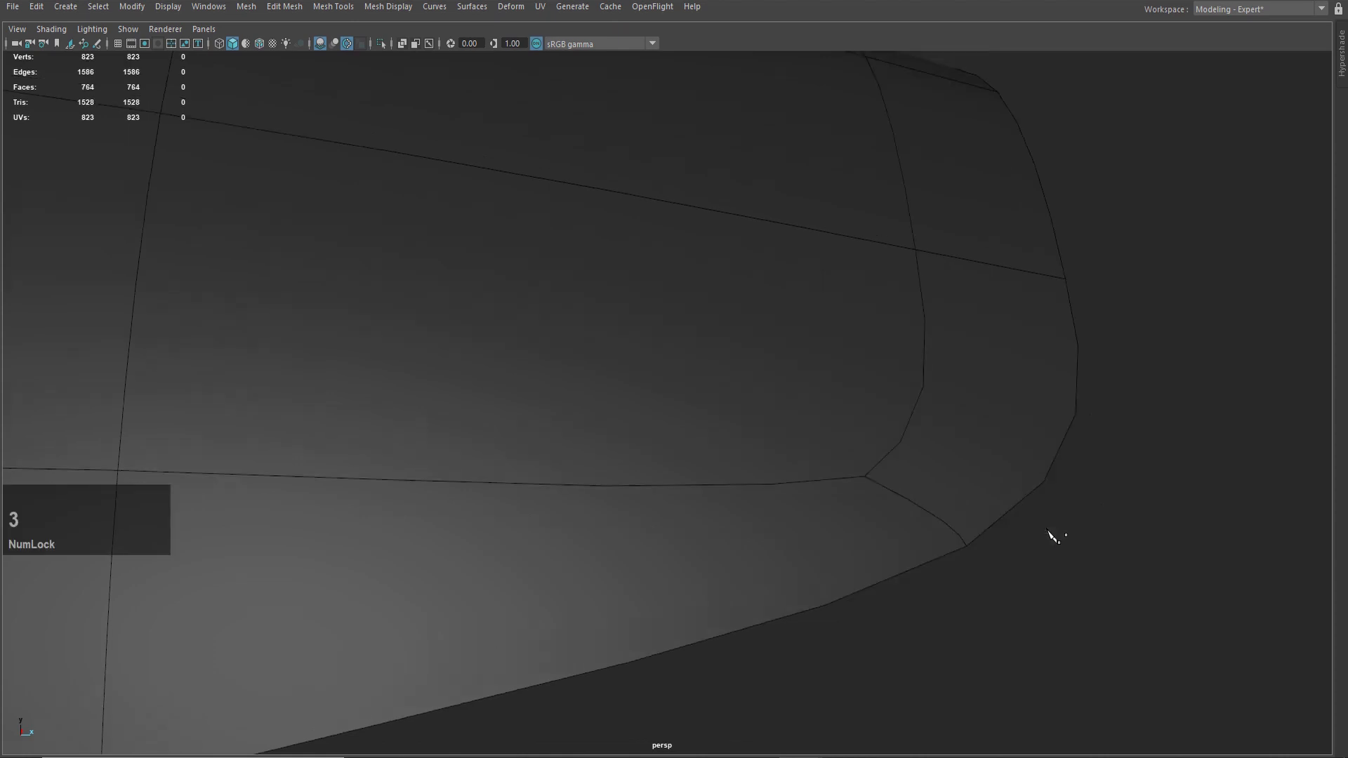
{"action": "key", "text": "1"}
{"action": "scroll", "scroll_direction": "up", "scroll_amount": 3}
{"action": "middle_click", "coordinate": [1020, 602]}
{"action": "scroll", "scroll_direction": "down", "scroll_amount": 3}
{"action": "middle_click", "coordinate": [766, 555]}
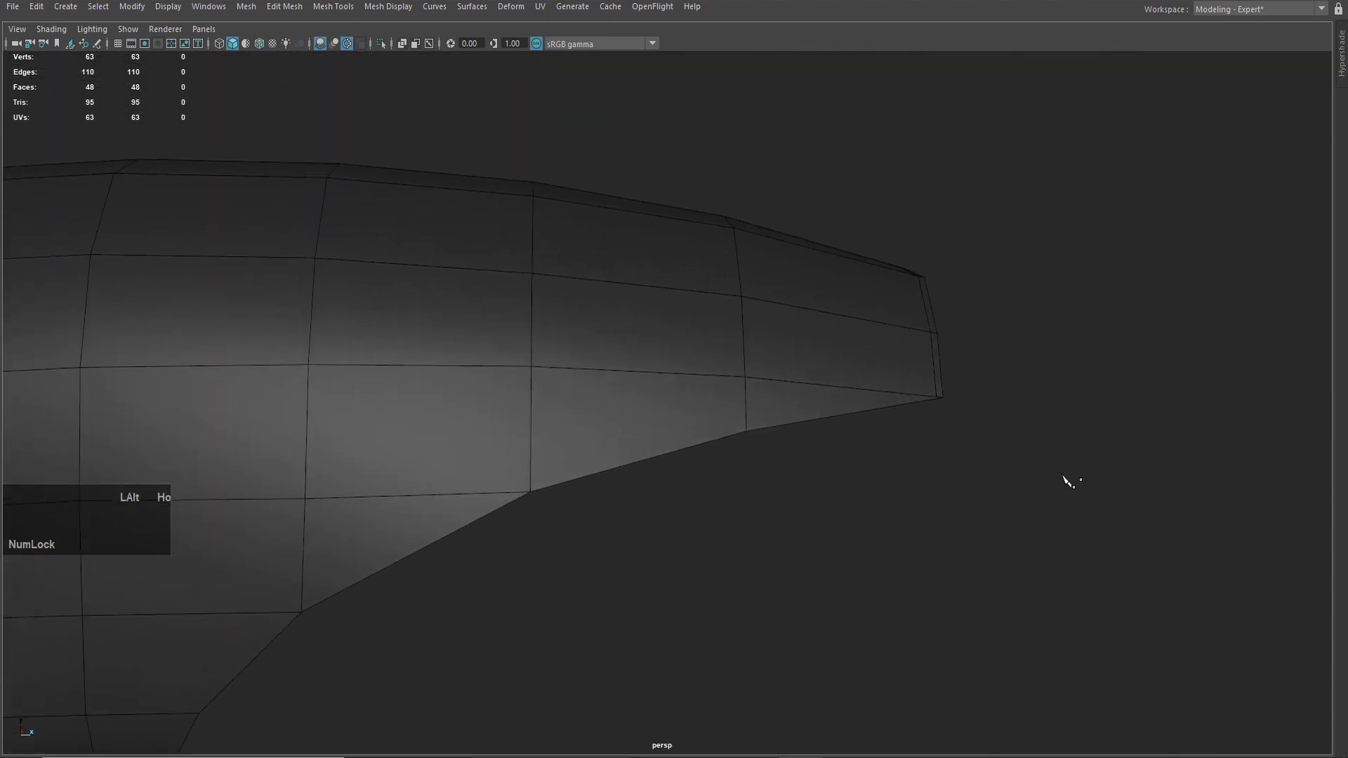
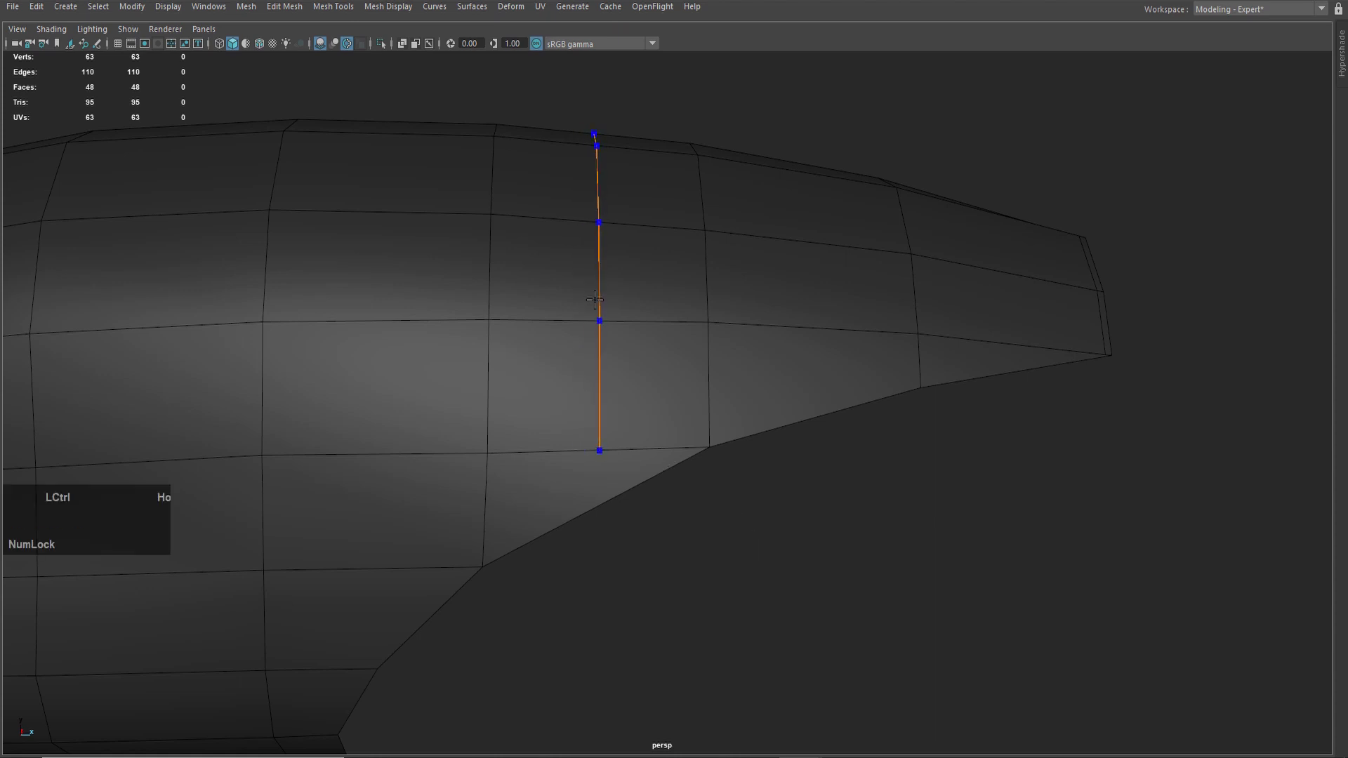
Multi-Cut a new edge across the lower front face and collapse the short leftover corner edge.
{"action": "scroll", "scroll_direction": "up", "scroll_amount": 3}
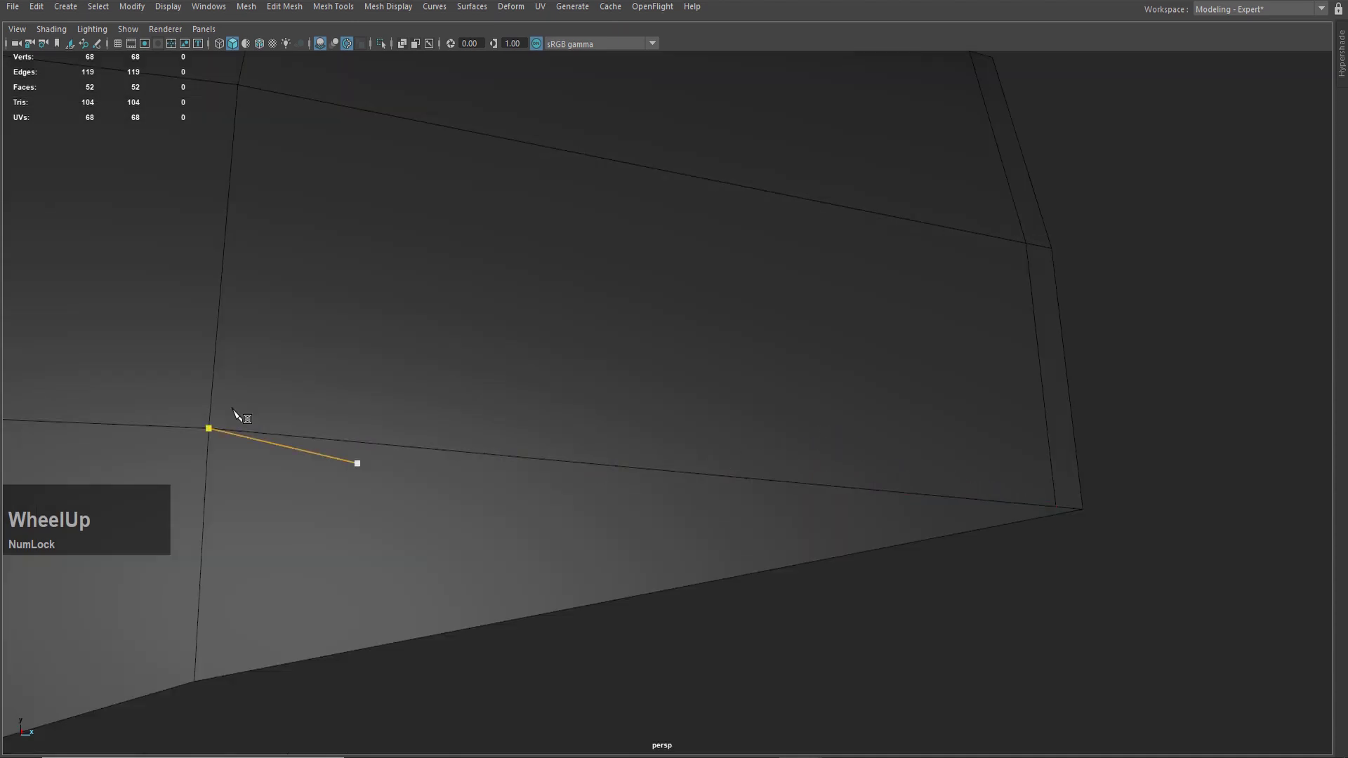
{"action": "left_click", "coordinate": [220, 374]}
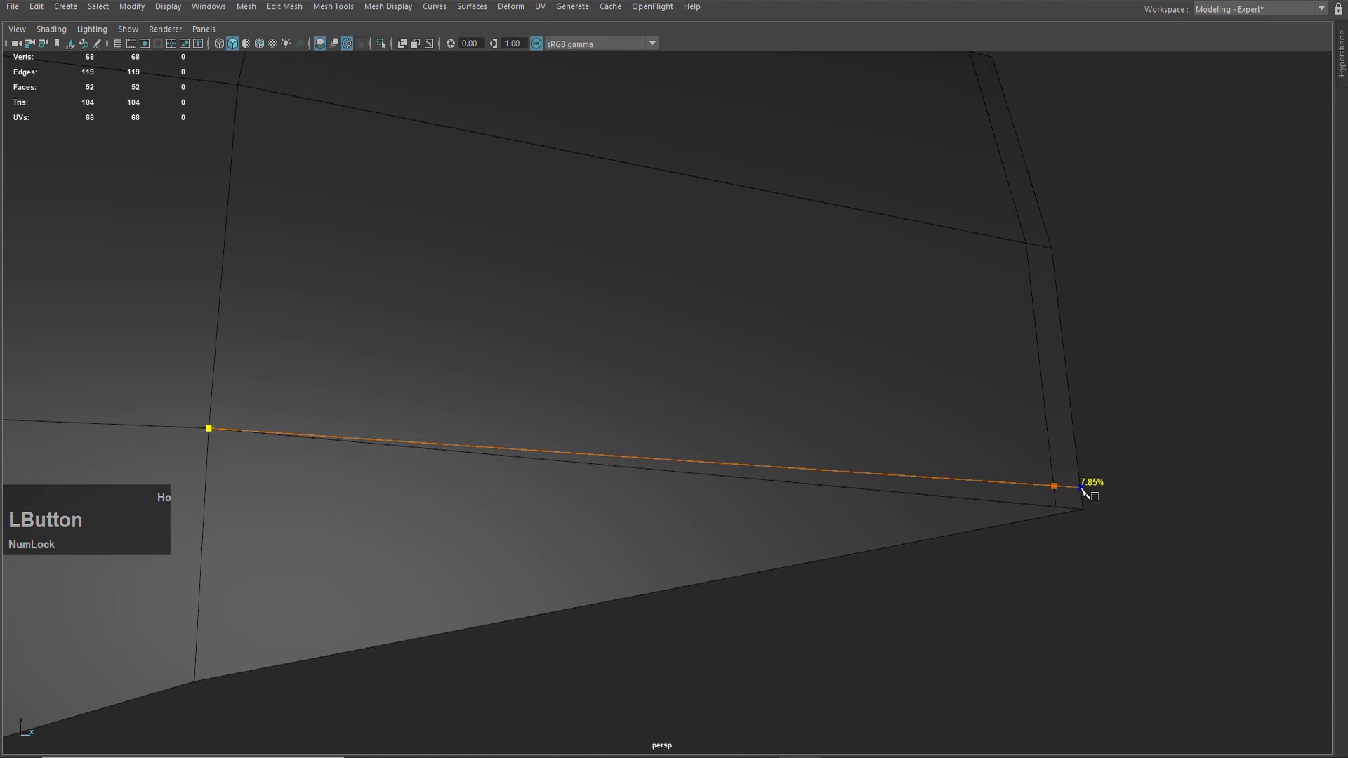
{"action": "right_click", "coordinate": [903, 428]}
{"action": "key", "text": "q"}
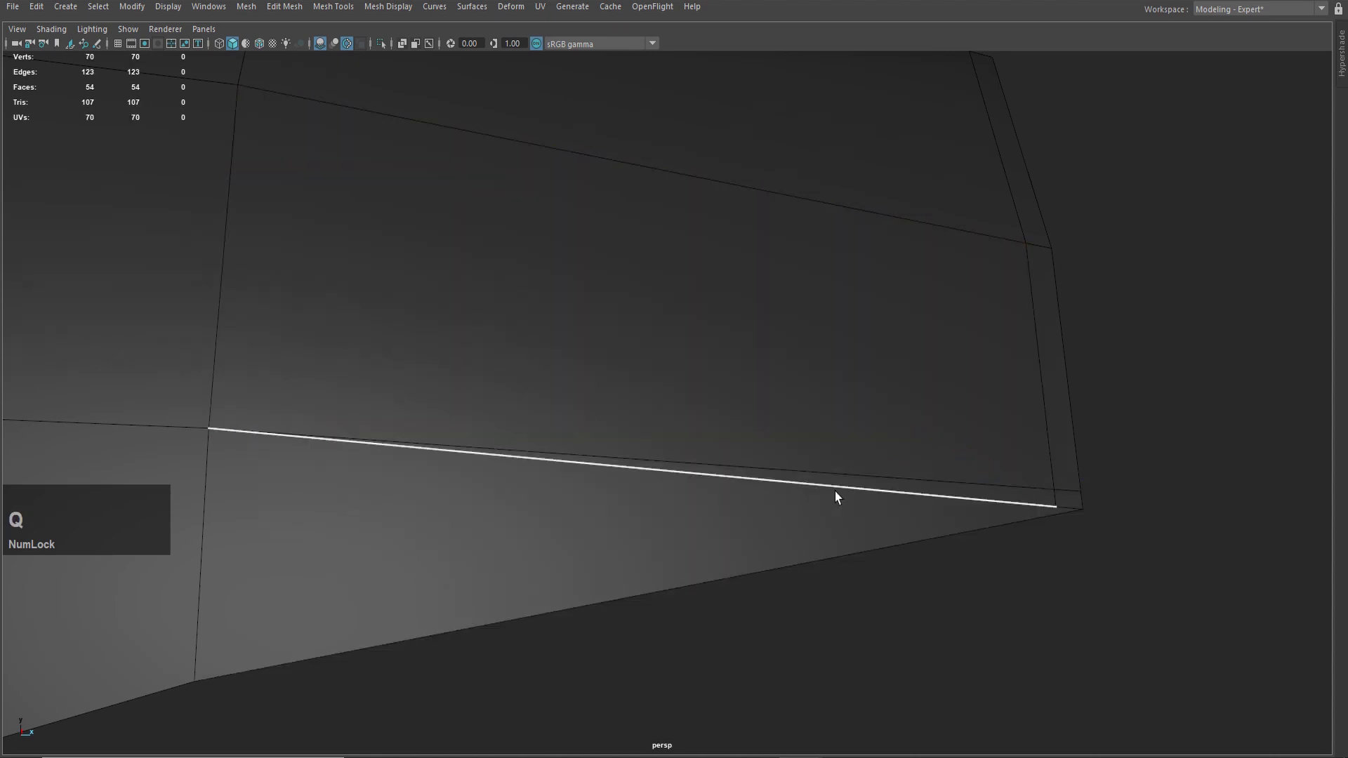
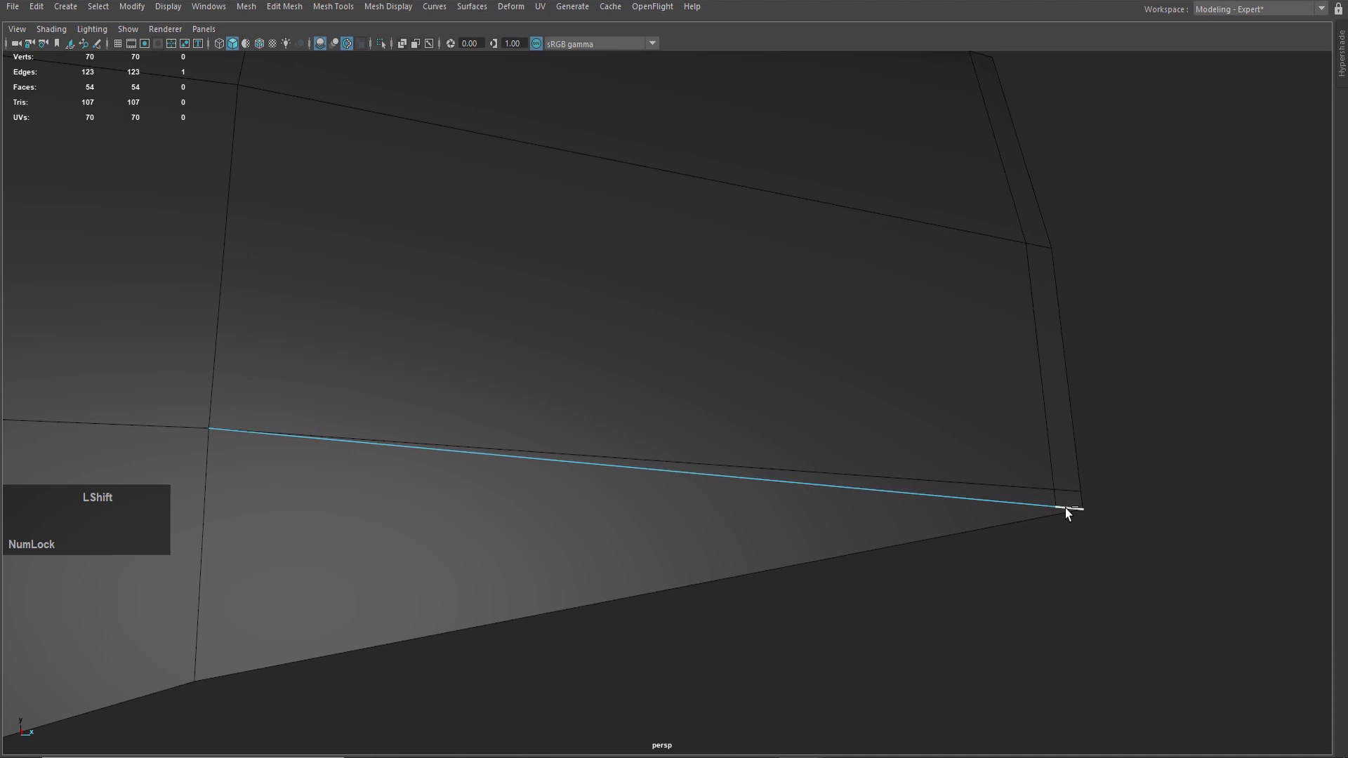
{"action": "left_click", "coordinate": [1073, 513]}
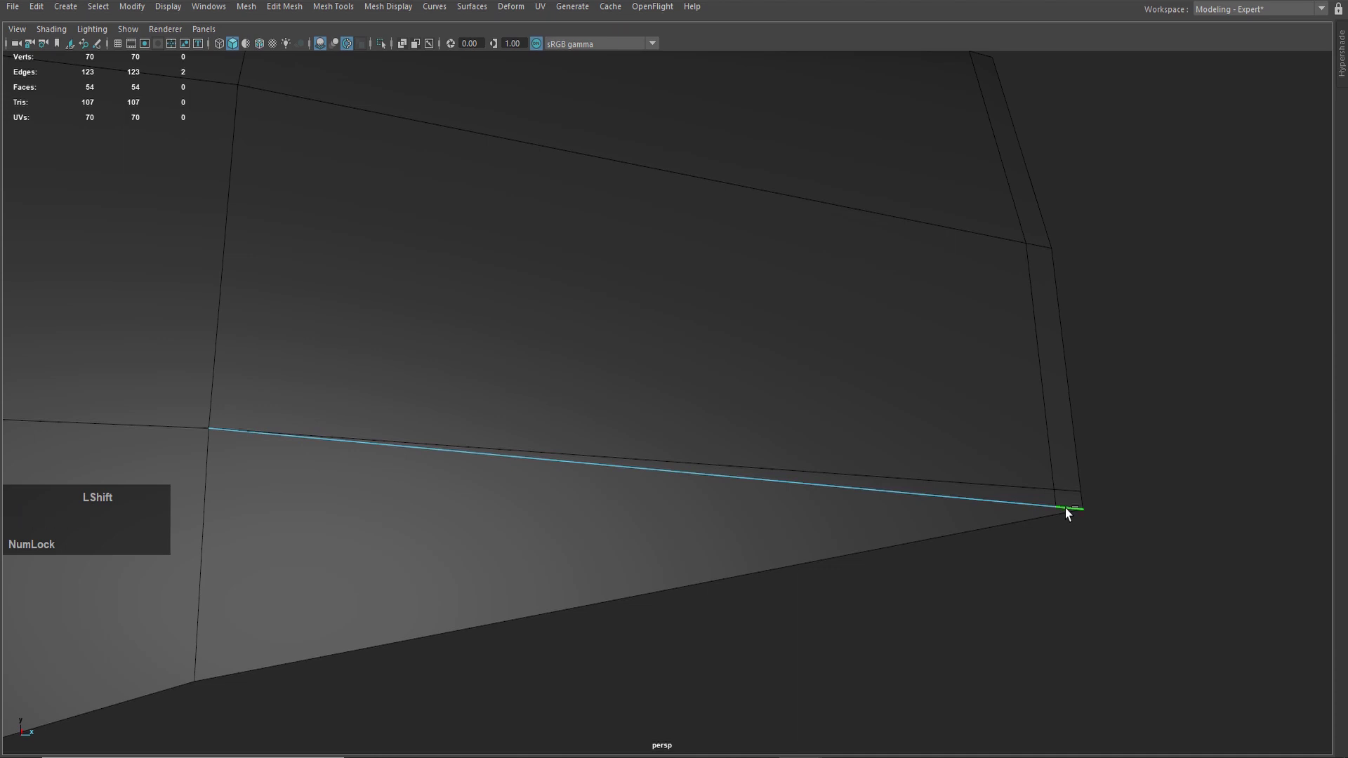
{"action": "right_click", "coordinate": [1071, 513]}
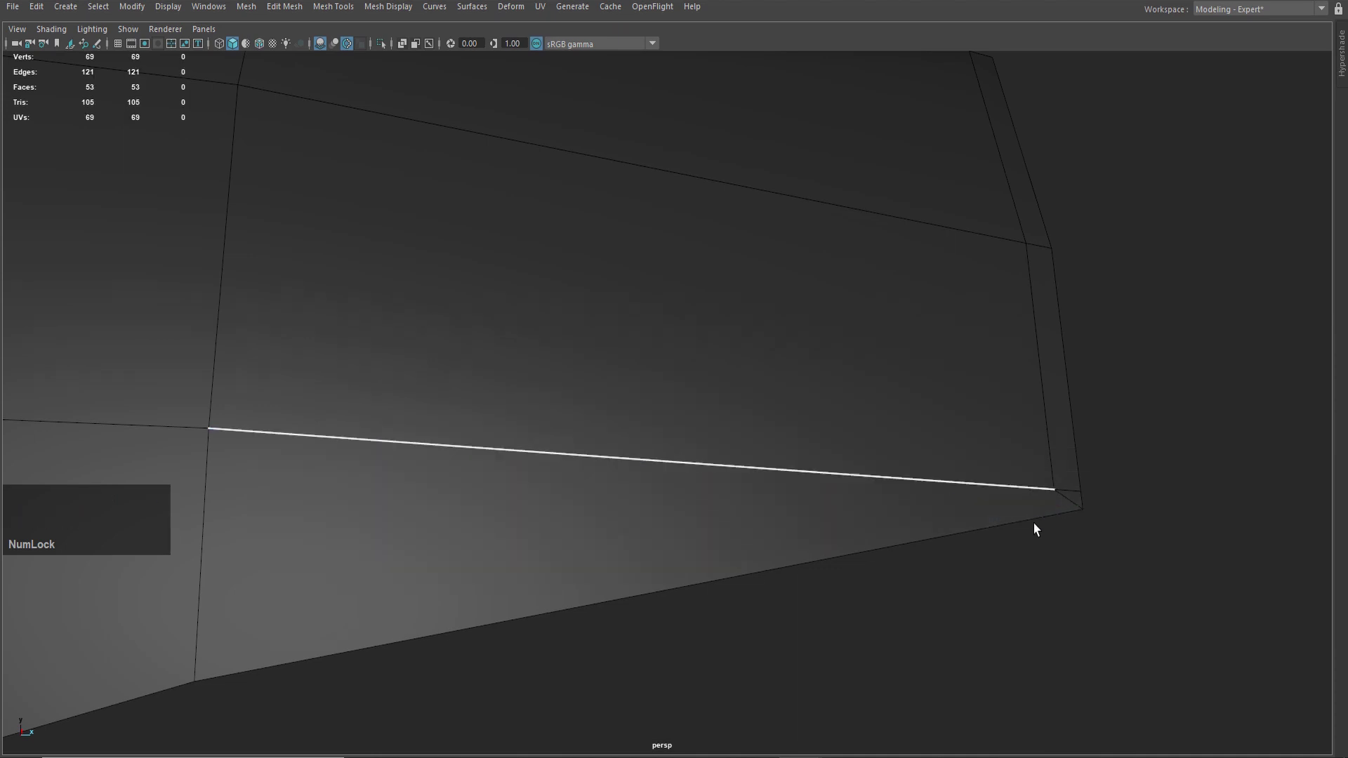
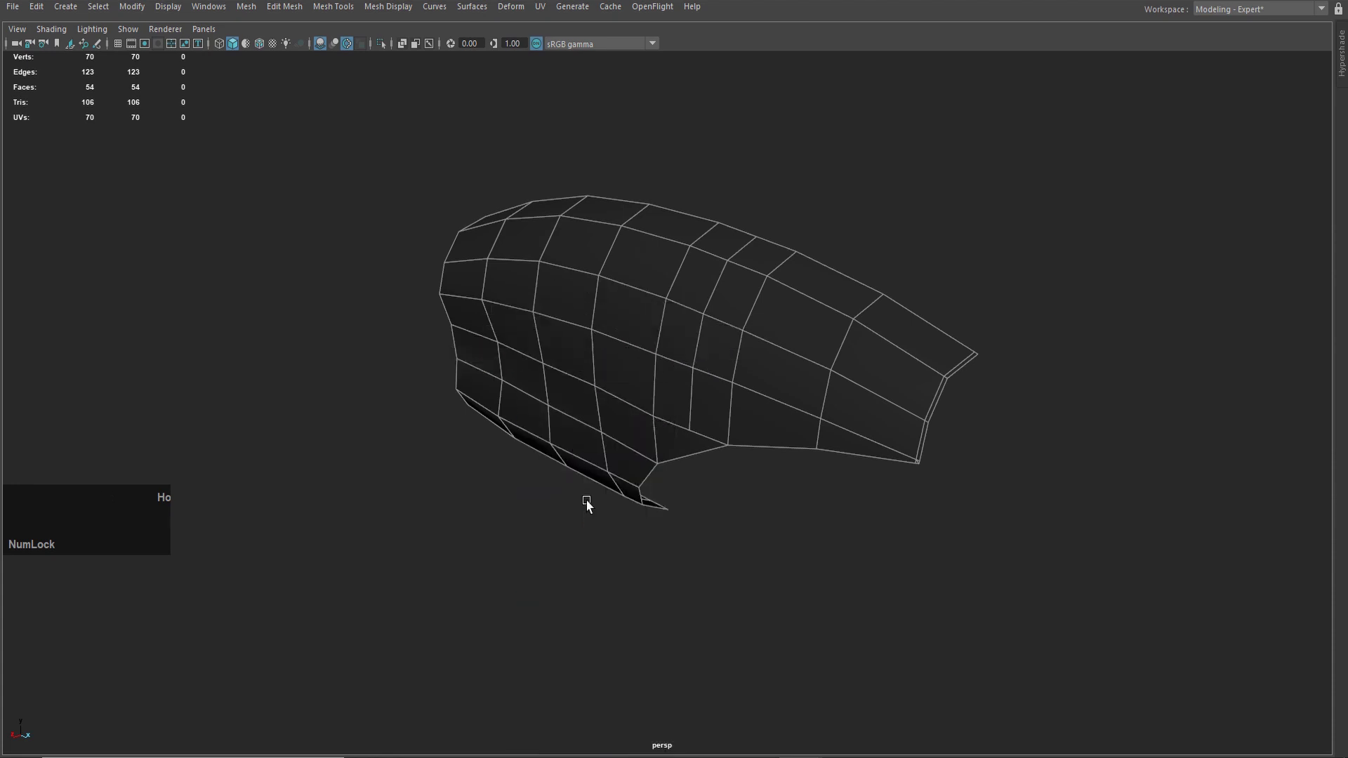
Mirror the shell across Z with offset -0.12 and merge threshold 0.4 in polyMirror1.
{"action": "scroll", "scroll_direction": "down", "scroll_amount": 3}
{"action": "left_click", "coordinate": [1038, 142]}
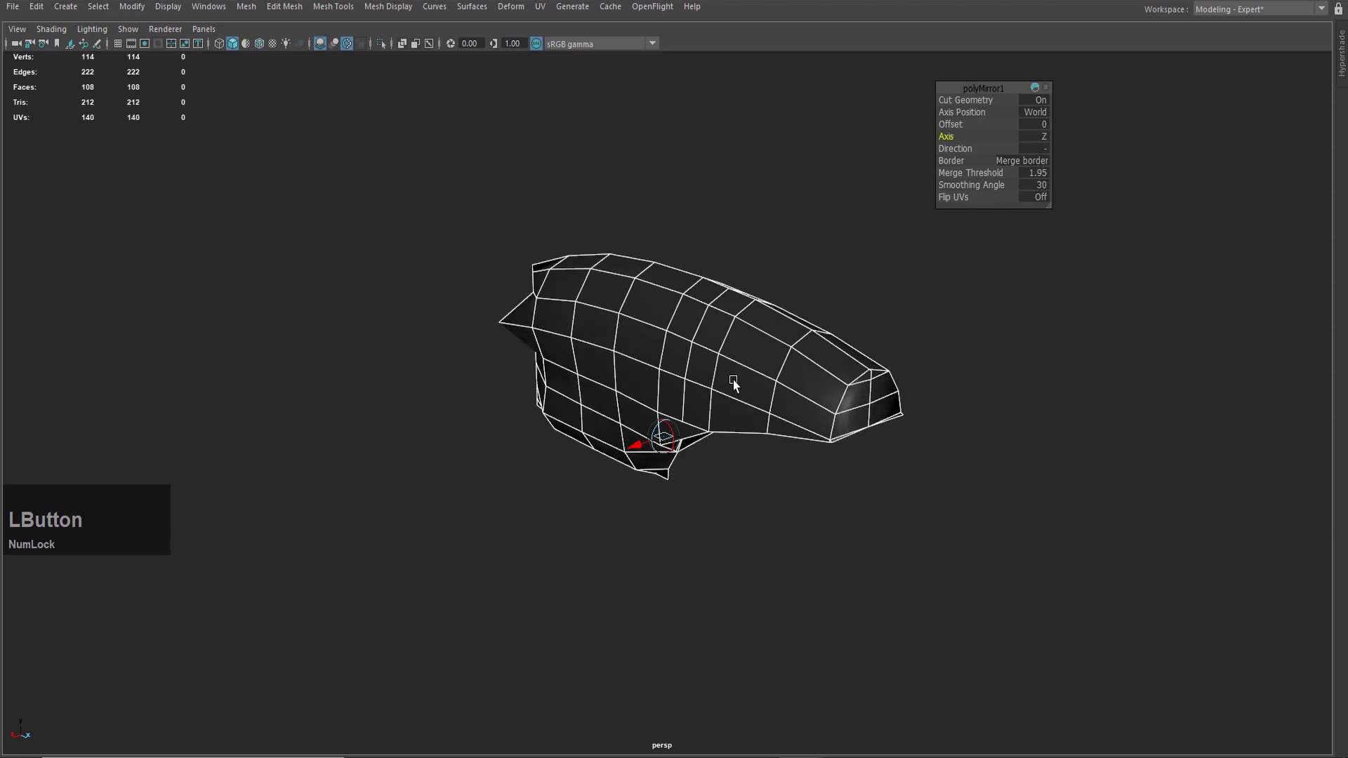
{"action": "left_click", "coordinate": [654, 446]}
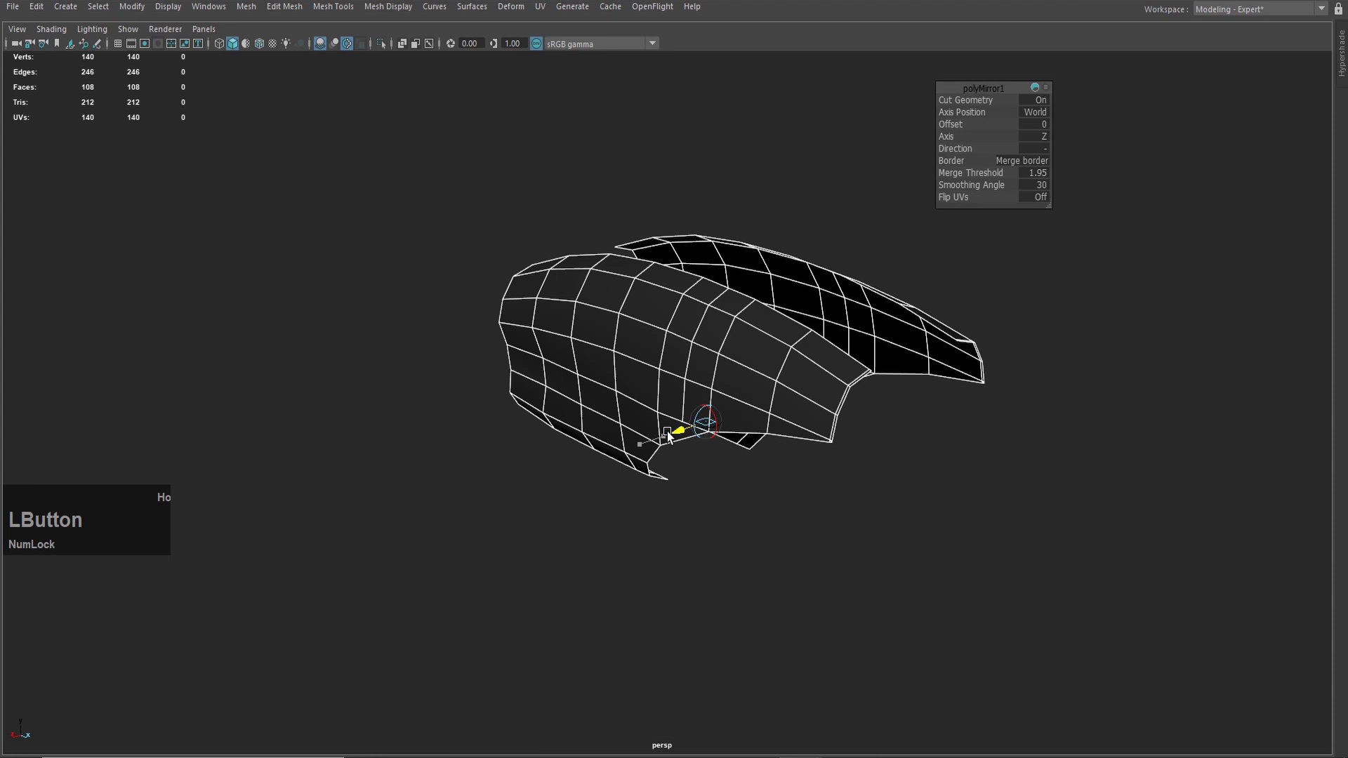